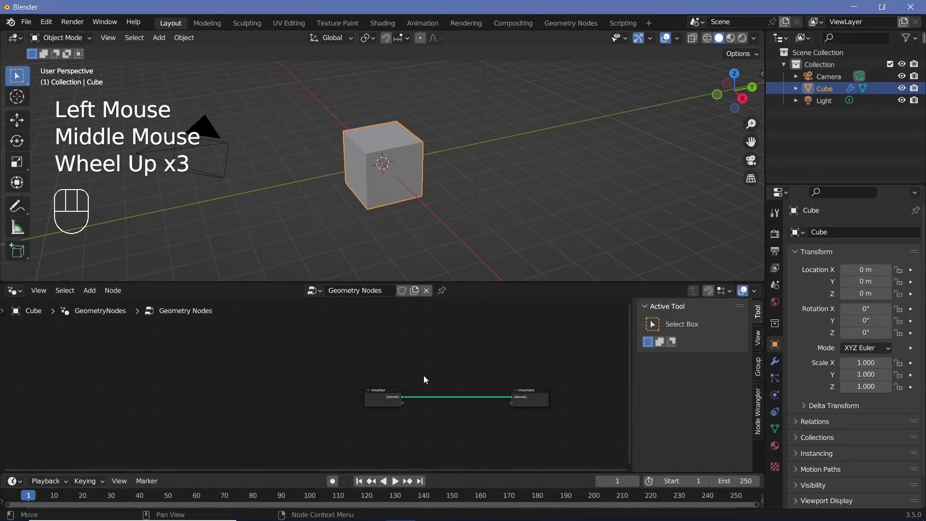
Delete the Group Input node and add a Grid node feeding Subdivide Mesh into the output.
{"action": "middle_click", "coordinate": [428, 381]}
{"action": "left_click", "coordinate": [365, 391]}
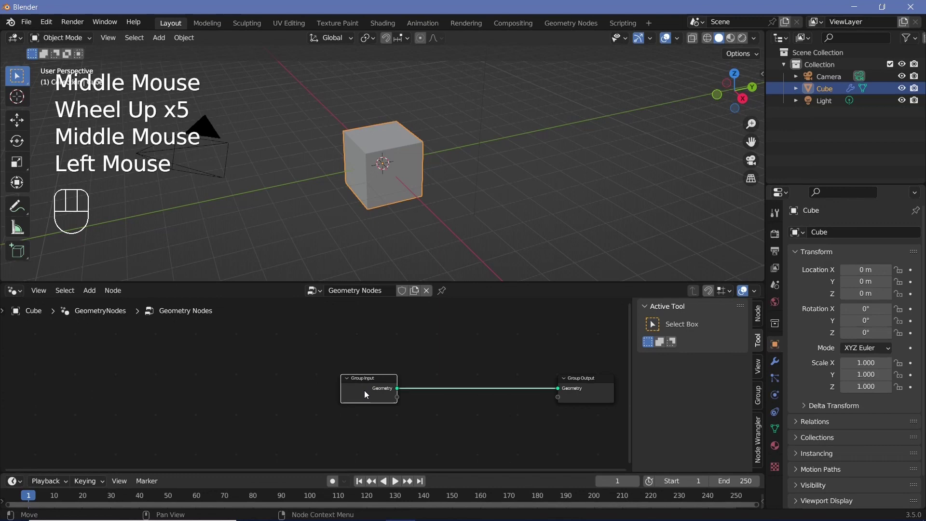
{"action": "key", "text": "x"}
{"action": "key", "text": "shift+a"}
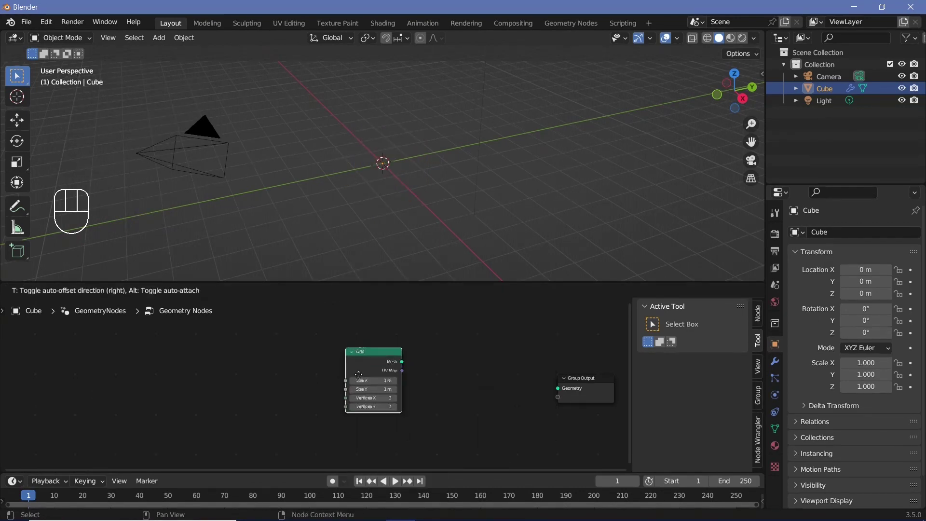
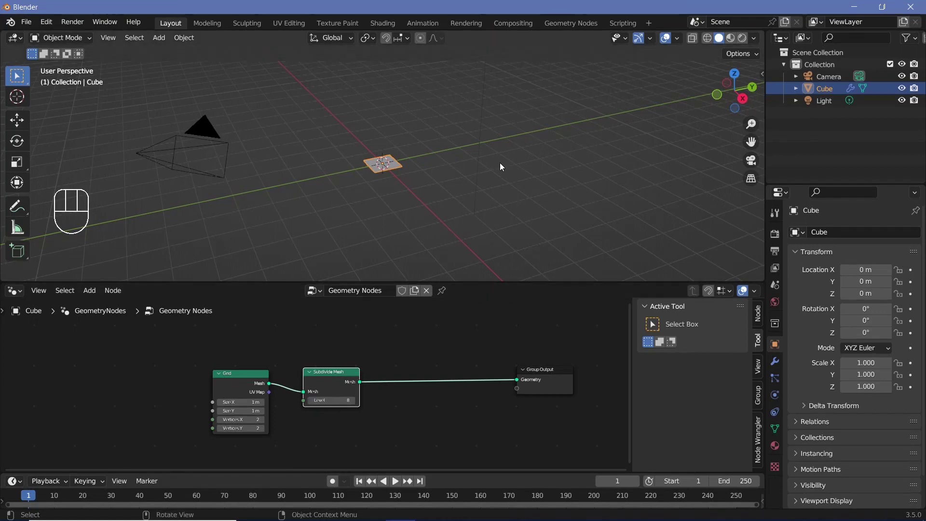
View the subdivided grid from above in wireframe and start an add-node search.
{"action": "key", "text": "KP_7"}
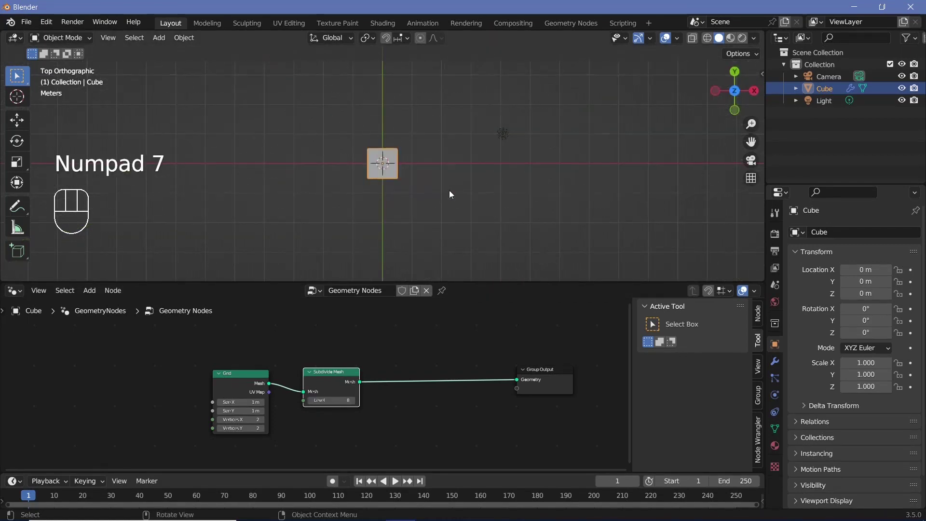
{"action": "scroll", "scroll_direction": "up", "scroll_amount": 3}
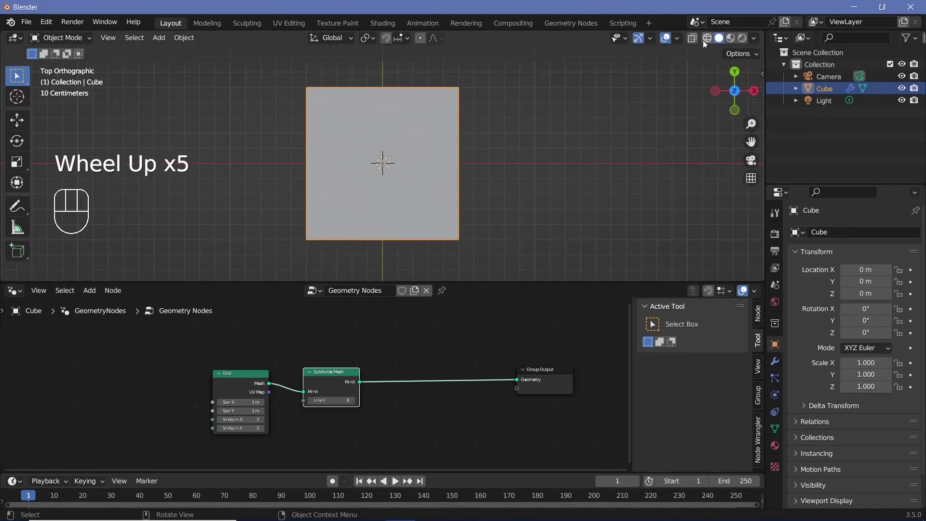
{"action": "left_click", "coordinate": [711, 42]}
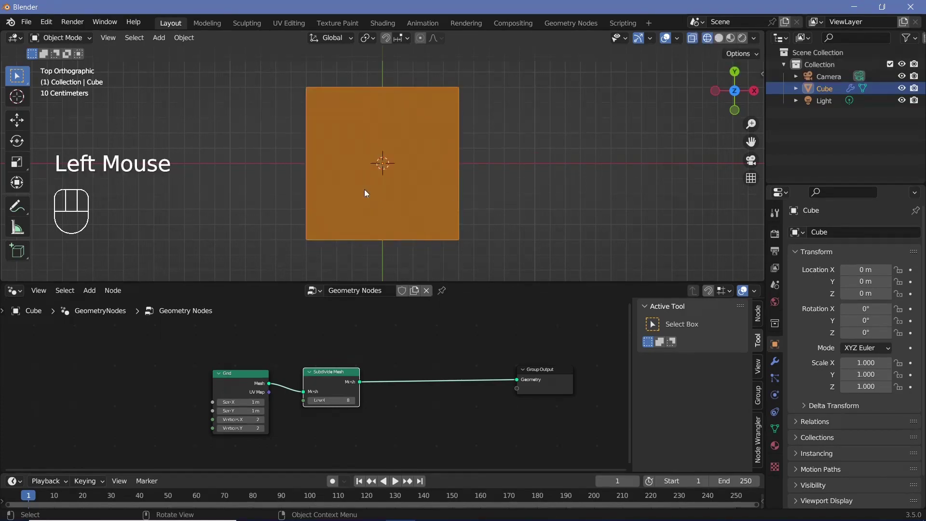
{"action": "scroll", "scroll_direction": "up", "scroll_amount": 3}
{"action": "scroll", "scroll_direction": "up", "scroll_amount": 3}
{"action": "scroll", "scroll_direction": "down", "scroll_amount": 3}
{"action": "scroll", "scroll_direction": "up", "scroll_amount": 3}
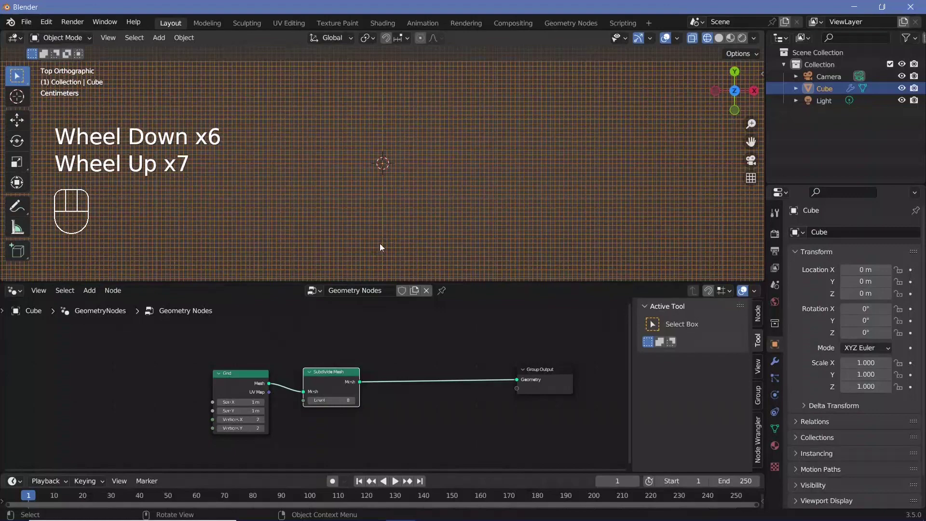
{"action": "left_click", "coordinate": [308, 381]}
Insert a Separate Geometry node after Subdivide Mesh and move Group Output further right.
{"action": "key", "text": "shift+a"}
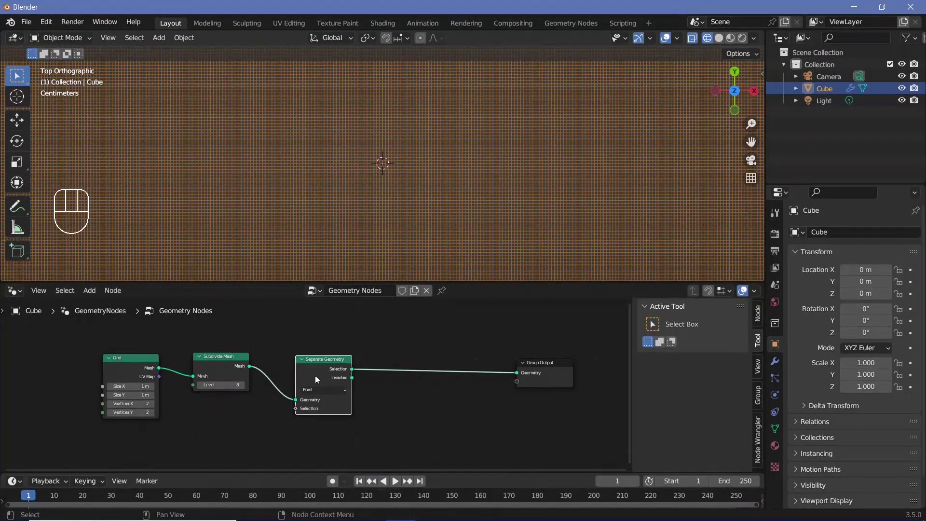
{"action": "left_click_drag", "start_coordinate": [434, 383], "coordinate": [402, 379]}
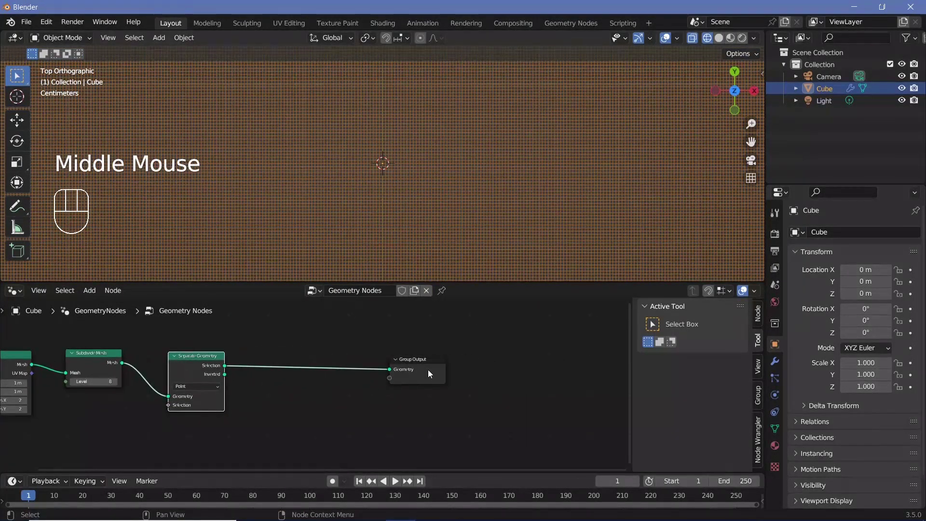
{"action": "left_click", "coordinate": [430, 371]}
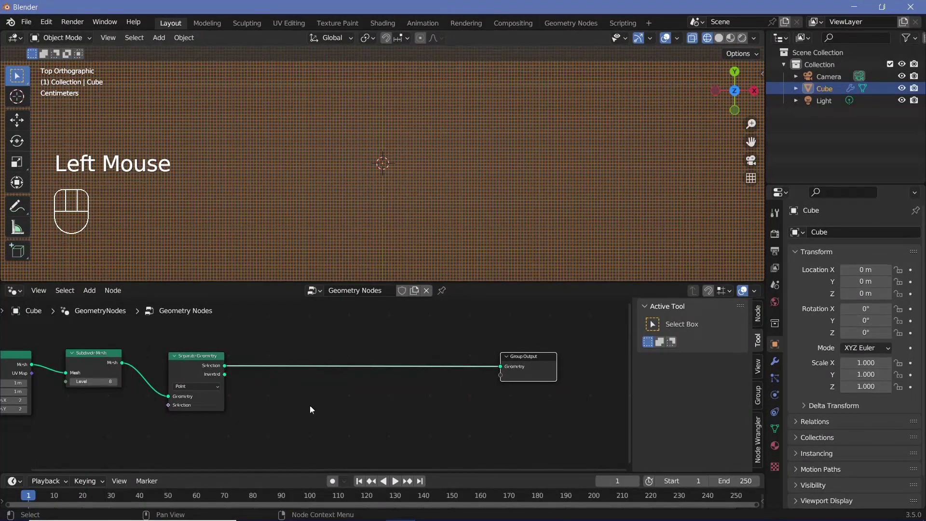
{"action": "left_click", "coordinate": [720, 40]}
{"action": "scroll", "scroll_direction": "down", "scroll_amount": 3}
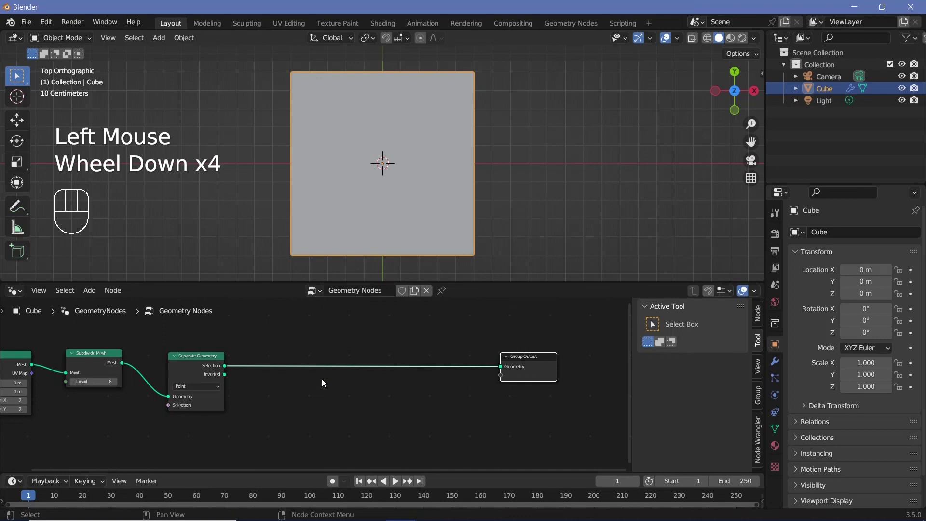
Add Instance on Points with a Mesh Circle of radius 0.0019 m as the instance.
{"action": "key", "text": "shift+a"}
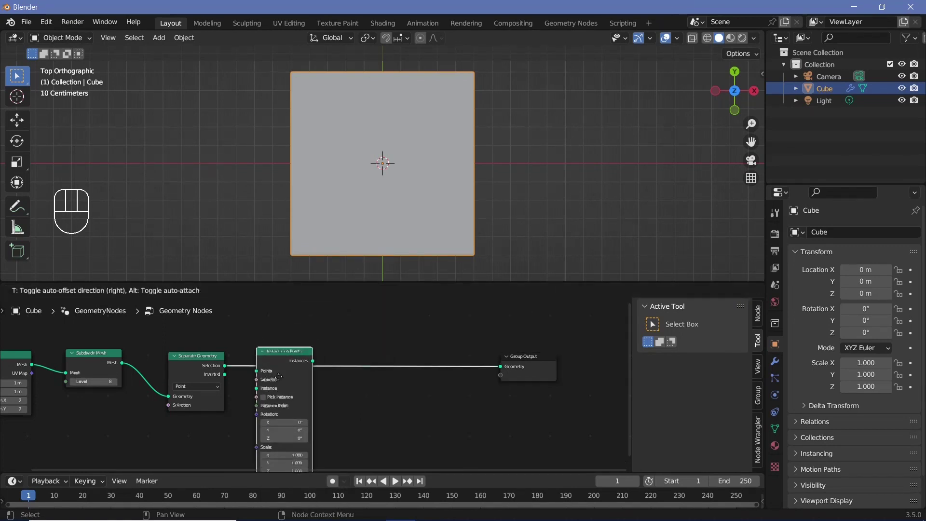
{"action": "middle_click", "coordinate": [409, 357]}
{"action": "left_click", "coordinate": [417, 323]}
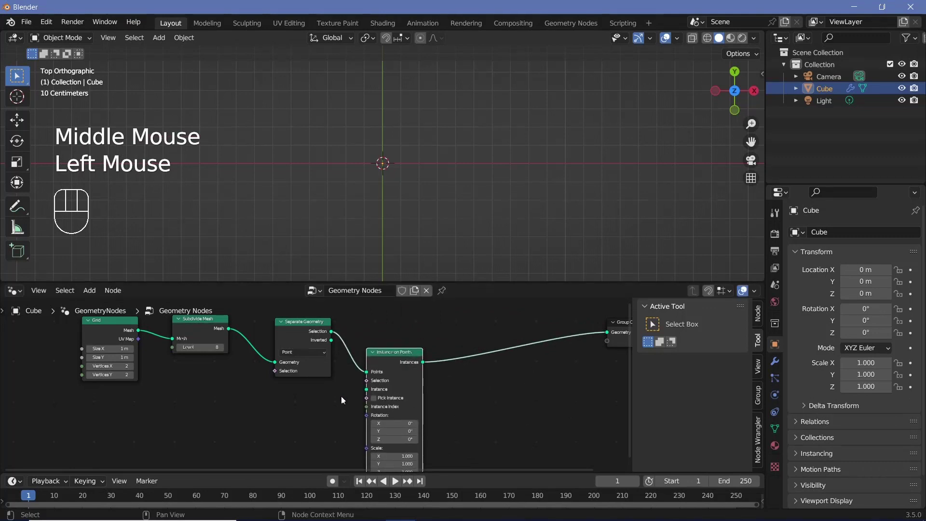
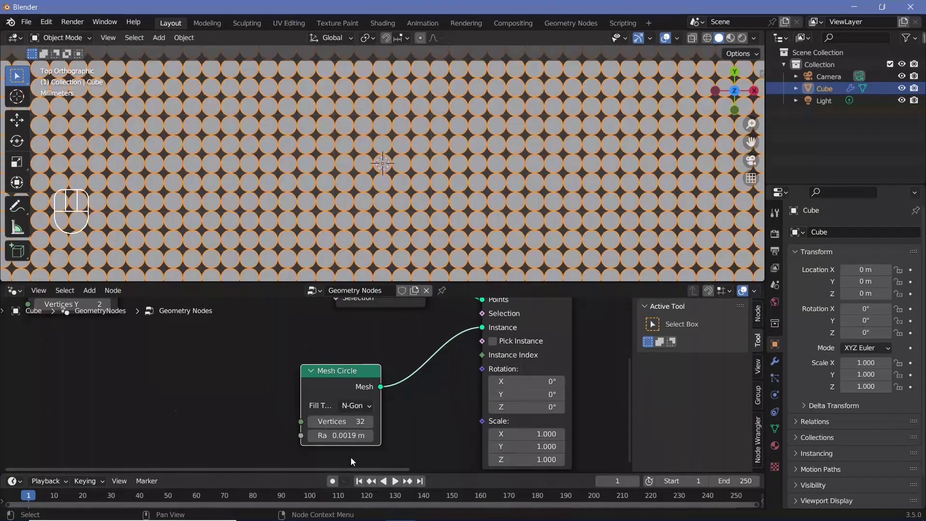
{"action": "scroll", "scroll_direction": "up", "scroll_amount": 3}
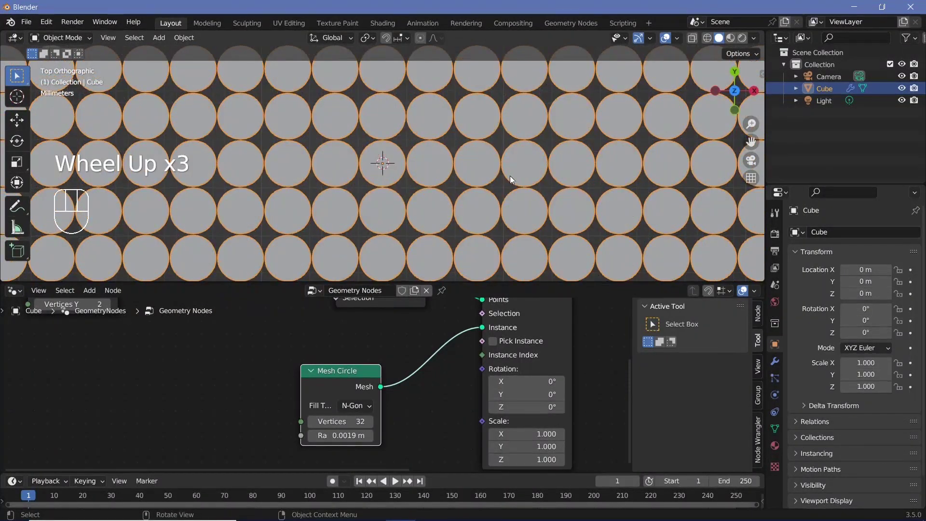
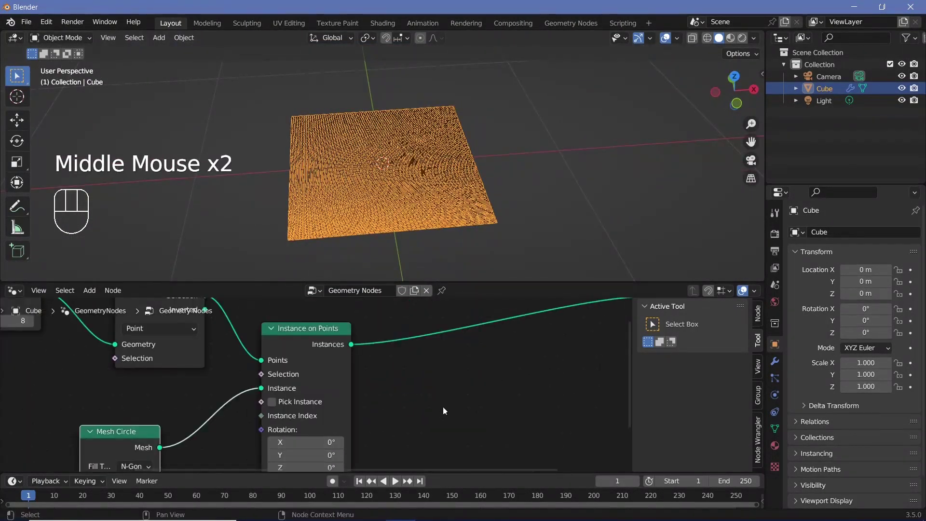
{"action": "scroll", "scroll_direction": "down", "scroll_amount": 3}
Add a Set Position node after Instance on Points, plus Random Value and Combine XYZ nodes.
{"action": "middle_click", "coordinate": [66, 310]}
{"action": "key", "text": "shift+a"}
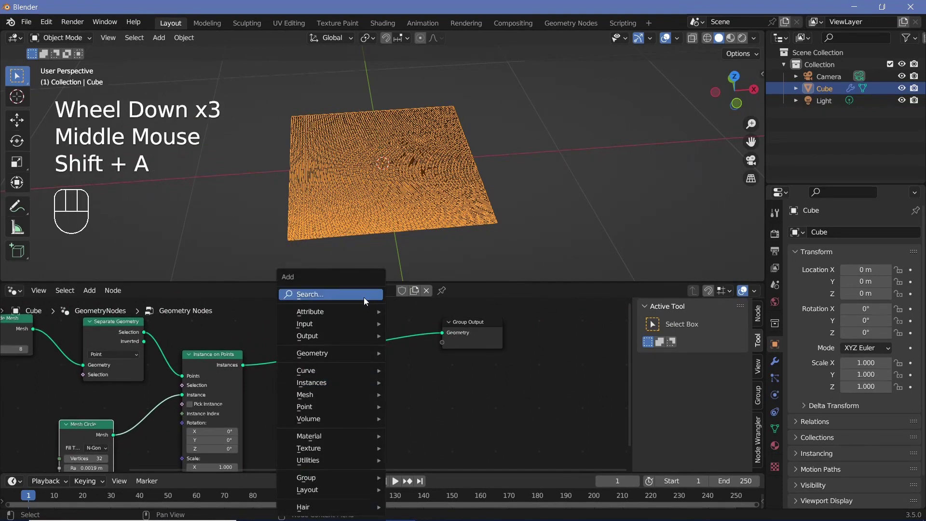
{"action": "key", "text": "BackSpace"}
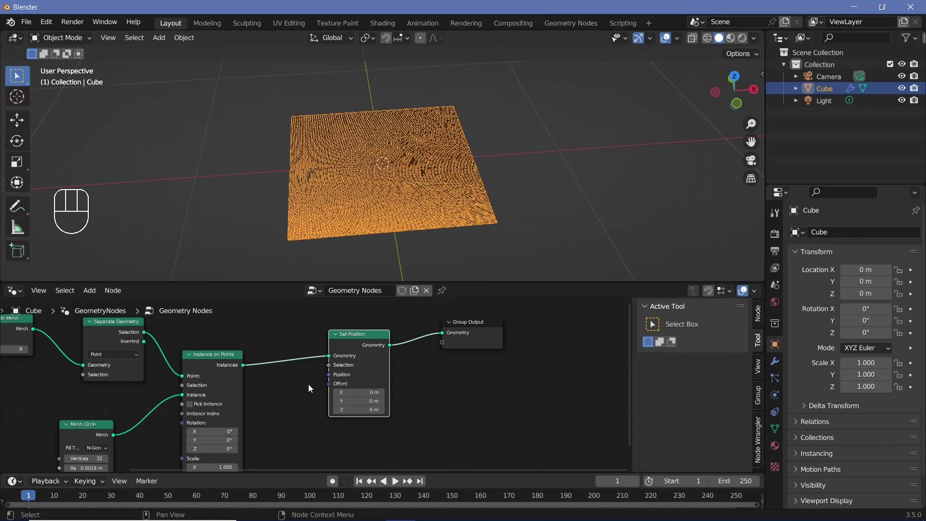
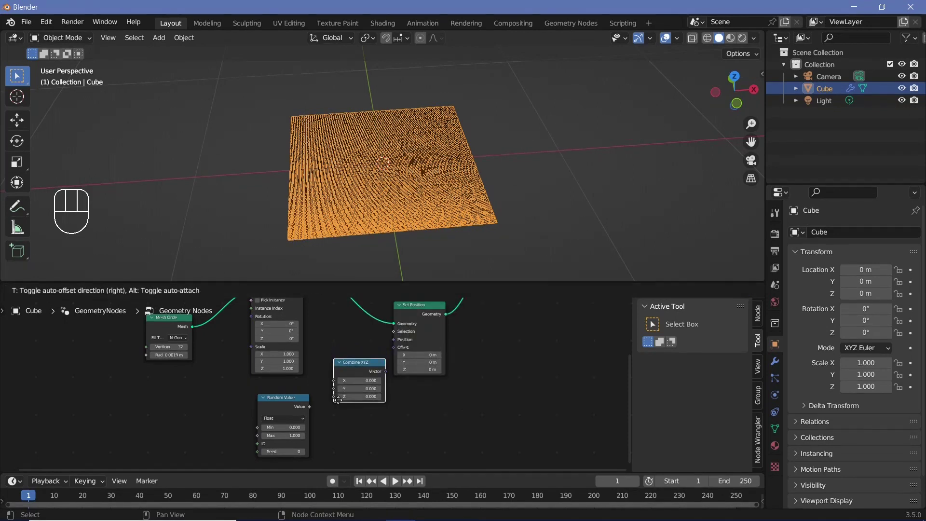
Link Random Value into Combine XYZ Z and the vector into Set Position's Offset.
{"action": "left_click_drag", "start_coordinate": [330, 411], "coordinate": [384, 419]}
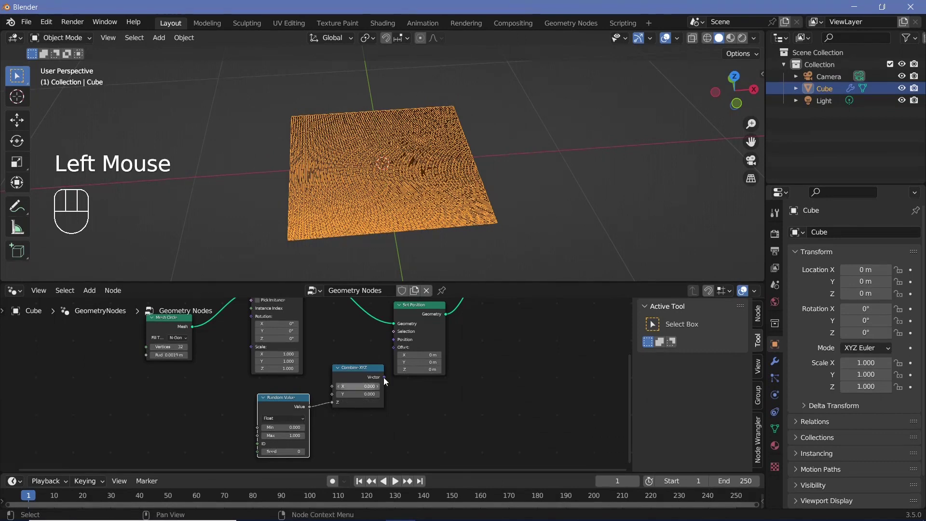
{"action": "left_click", "coordinate": [394, 349]}
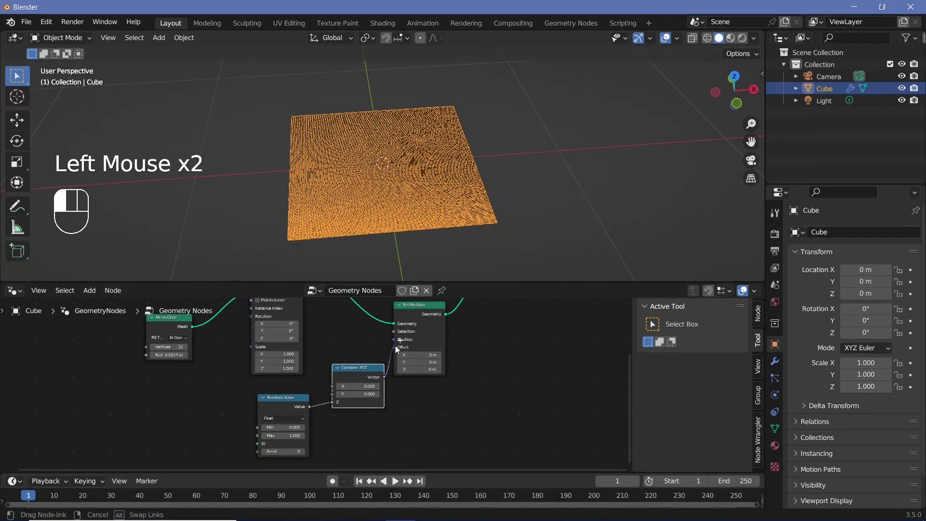
{"action": "middle_click", "coordinate": [415, 171]}
{"action": "scroll", "scroll_direction": "down", "scroll_amount": 3}
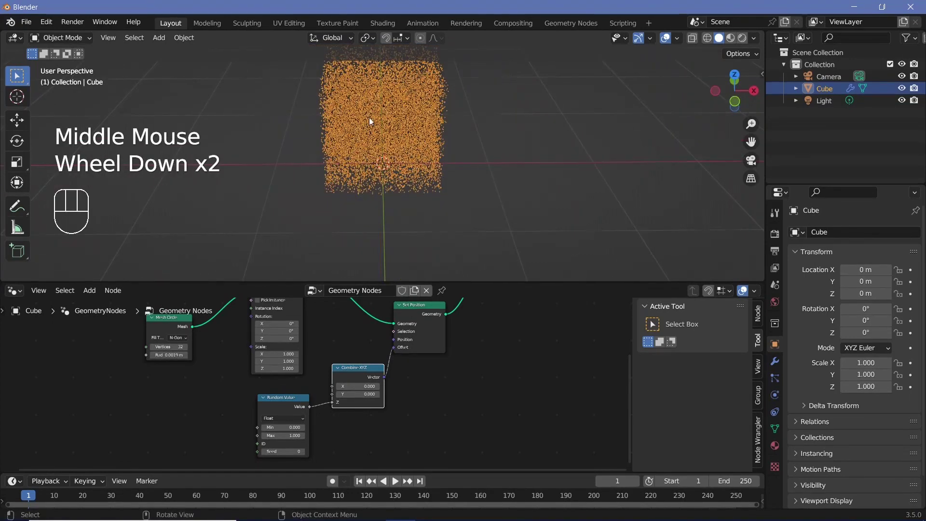
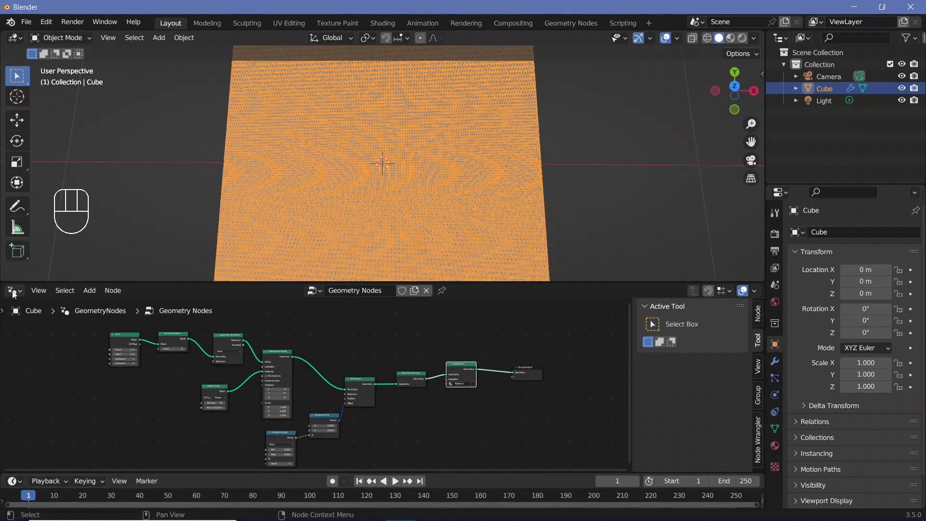
Switch the lower editor to Shader Editor, frame the plane from above and look through the camera.
{"action": "left_click_drag", "start_coordinate": [14, 294], "coordinate": [53, 400]}
{"action": "middle_click", "coordinate": [520, 384]}
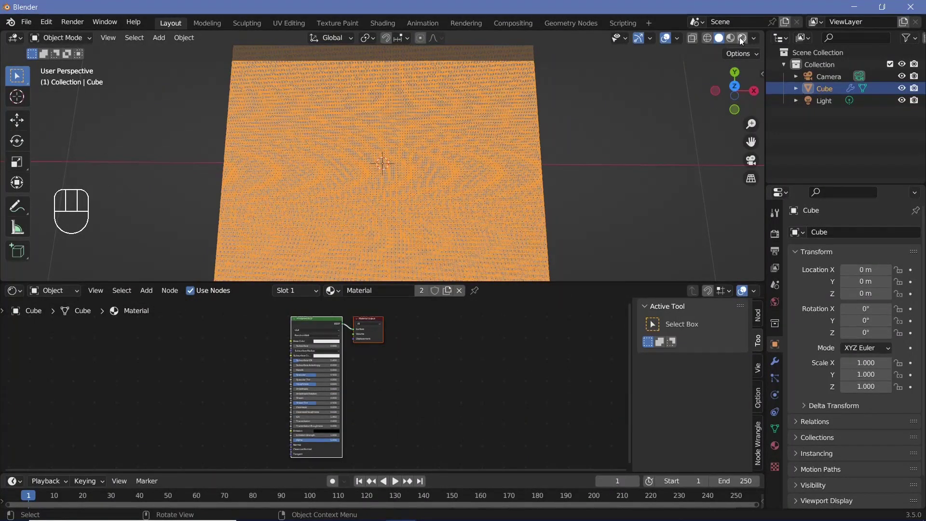
{"action": "scroll", "scroll_direction": "down", "scroll_amount": 3}
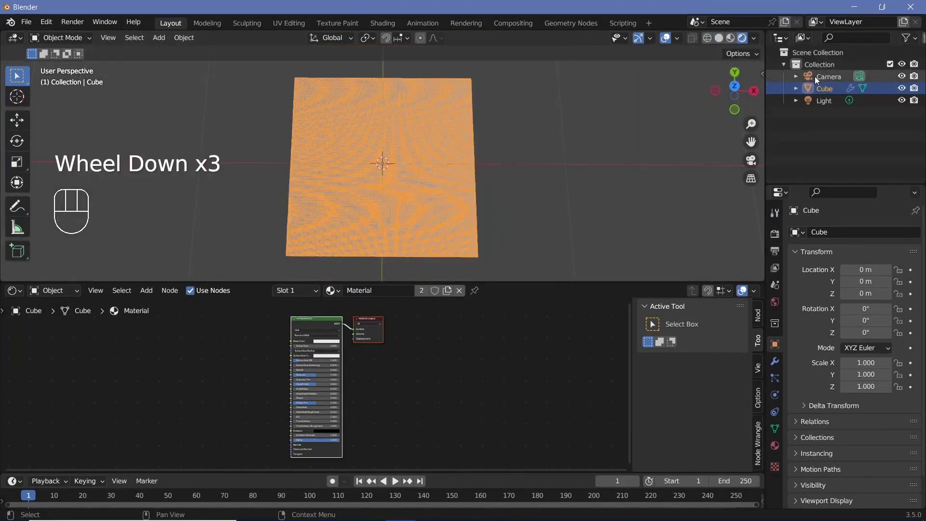
{"action": "key", "text": "KP_7"}
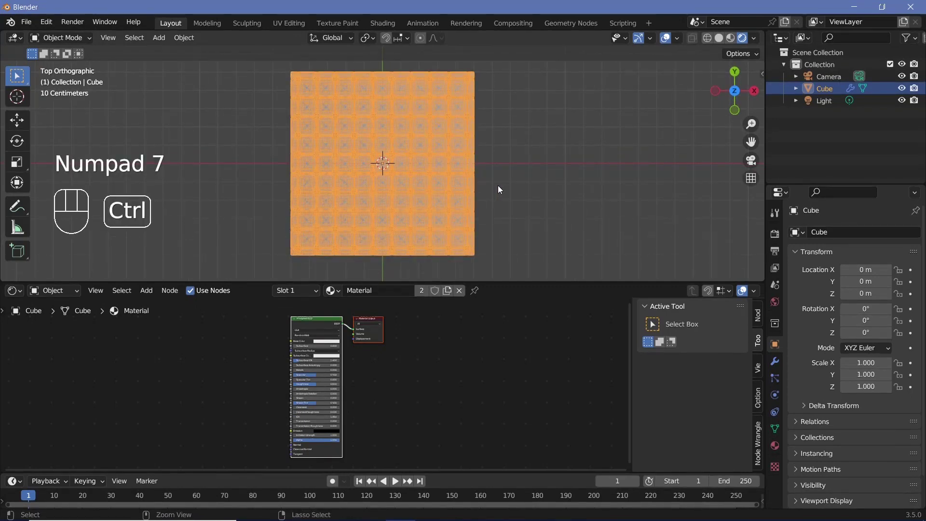
{"action": "key", "text": "ctrl+alt+KP_0"}
Select the Camera and set its viewport Passepartout to 1.0.
{"action": "left_click", "coordinate": [576, 152]}
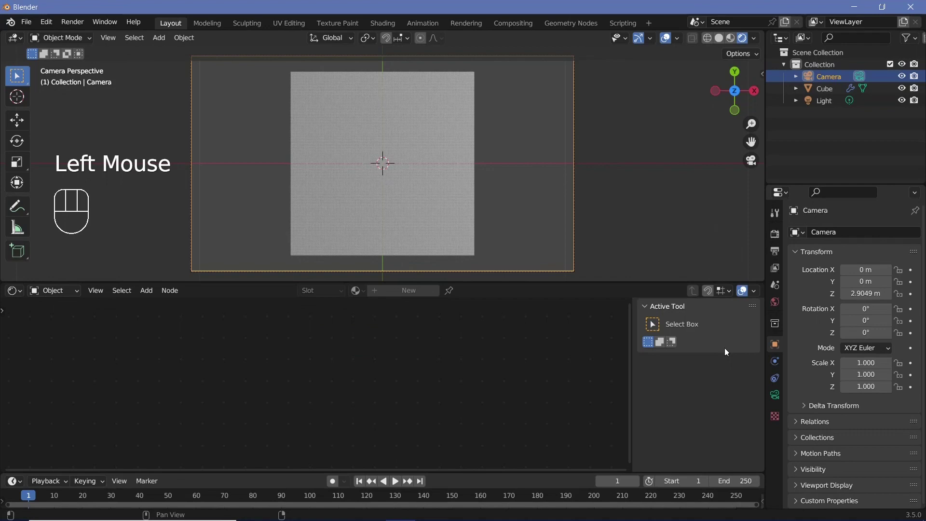
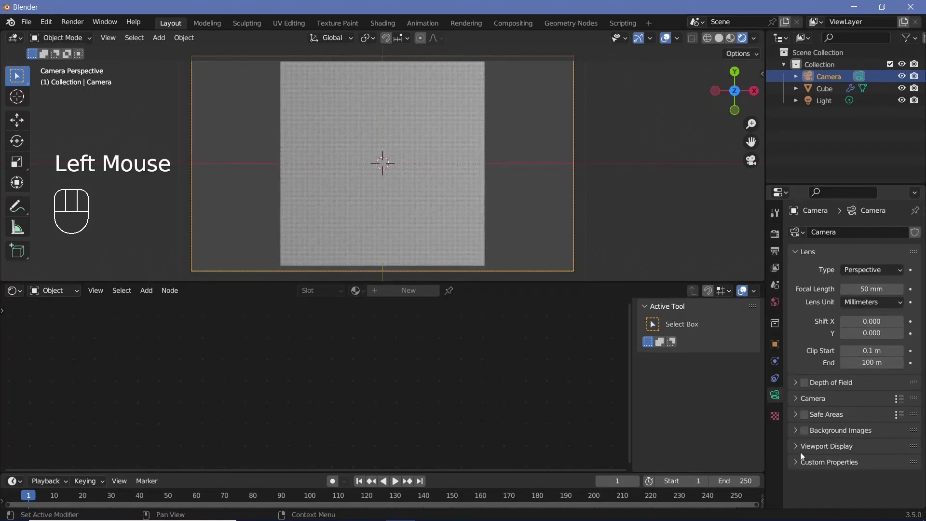
{"action": "left_click", "coordinate": [821, 432]}
{"action": "scroll", "scroll_direction": "down", "scroll_amount": 3}
{"action": "left_click", "coordinate": [878, 473]}
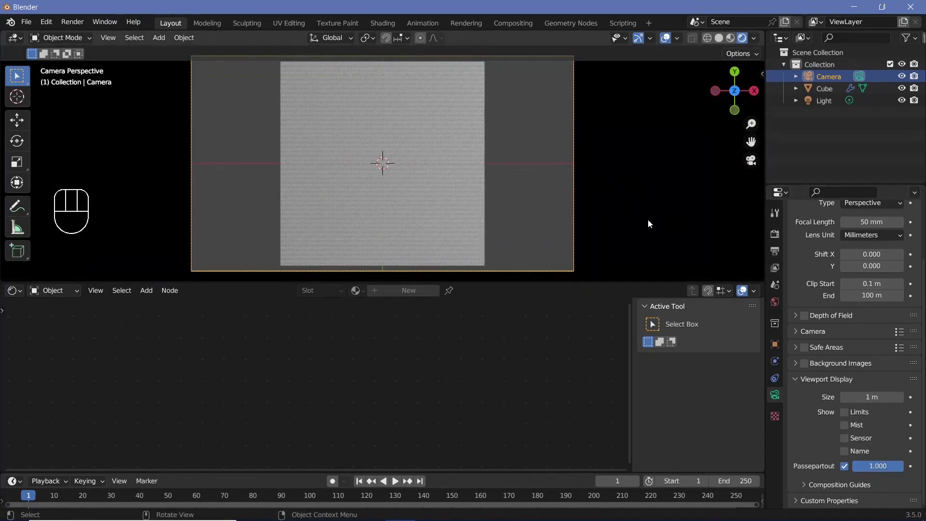
Set the World background colour to white.
{"action": "left_click", "coordinate": [776, 306]}
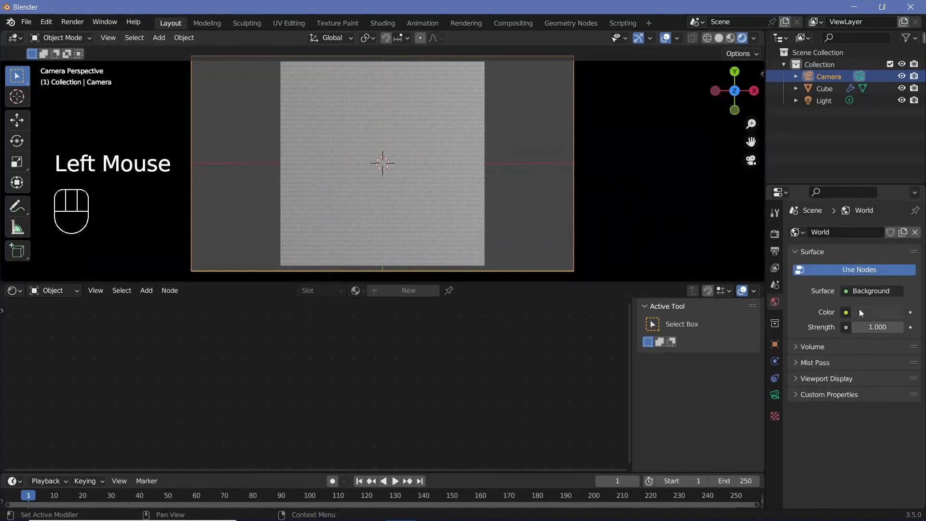
{"action": "left_click", "coordinate": [865, 316]}
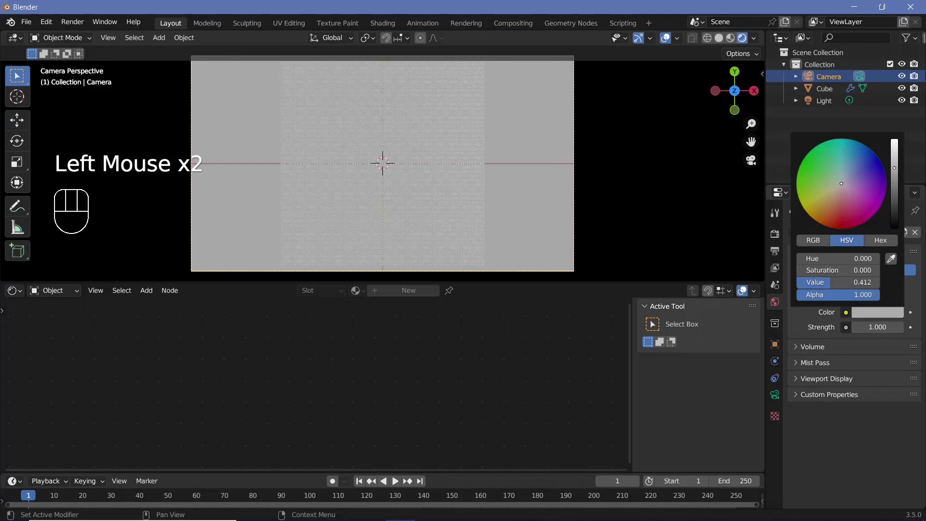
{"action": "left_click", "coordinate": [427, 180]}
{"action": "middle_click", "coordinate": [417, 401]}
Add an Image Texture node and load the woman-7901680.jpg portrait into it.
{"action": "scroll", "scroll_direction": "up", "scroll_amount": 3}
{"action": "middle_click", "coordinate": [398, 413]}
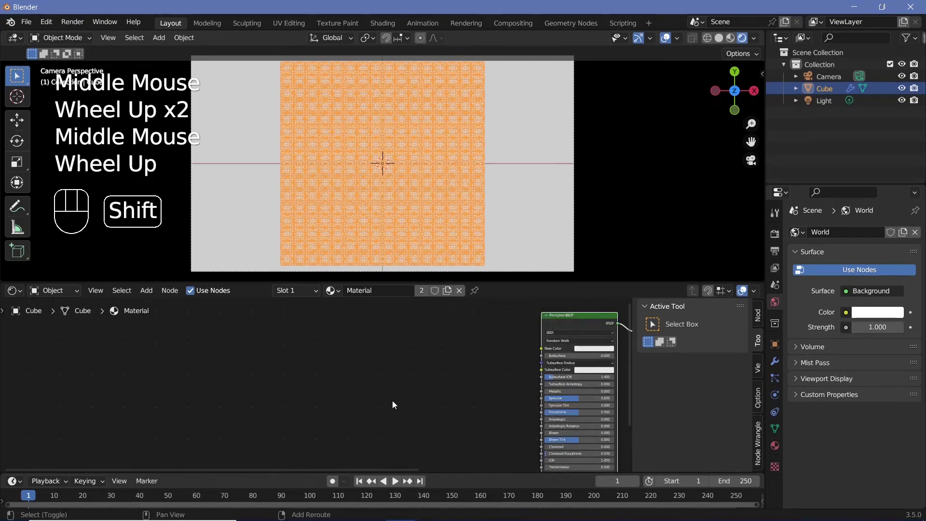
{"action": "key", "text": "shift+a"}
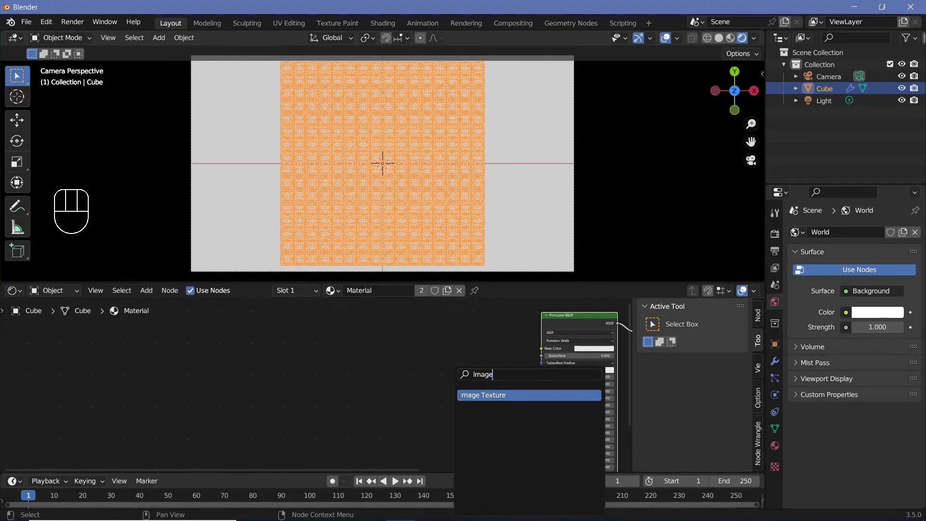
{"action": "middle_click", "coordinate": [328, 389]}
{"action": "left_click", "coordinate": [328, 390]}
{"action": "scroll", "scroll_direction": "up", "scroll_amount": 3}
{"action": "scroll", "scroll_direction": "down", "scroll_amount": 3}
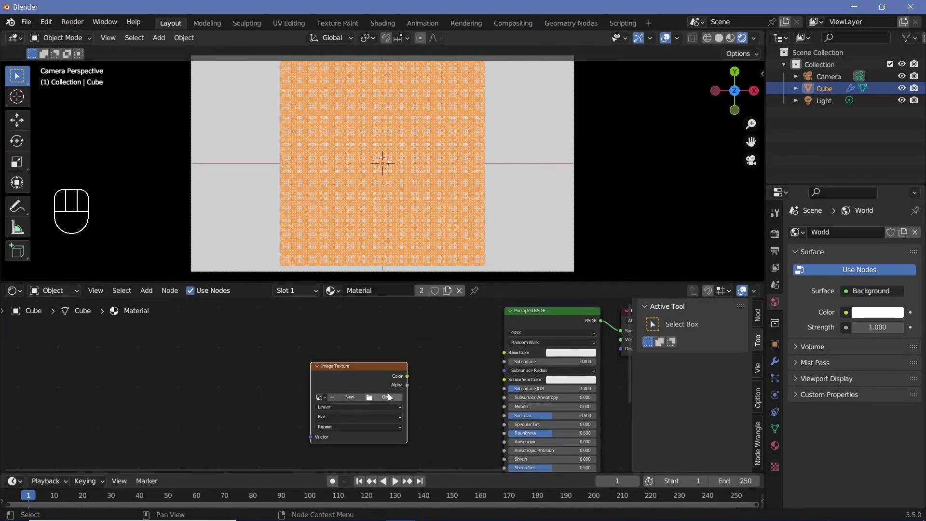
{"action": "scroll", "scroll_direction": "up", "scroll_amount": 3}
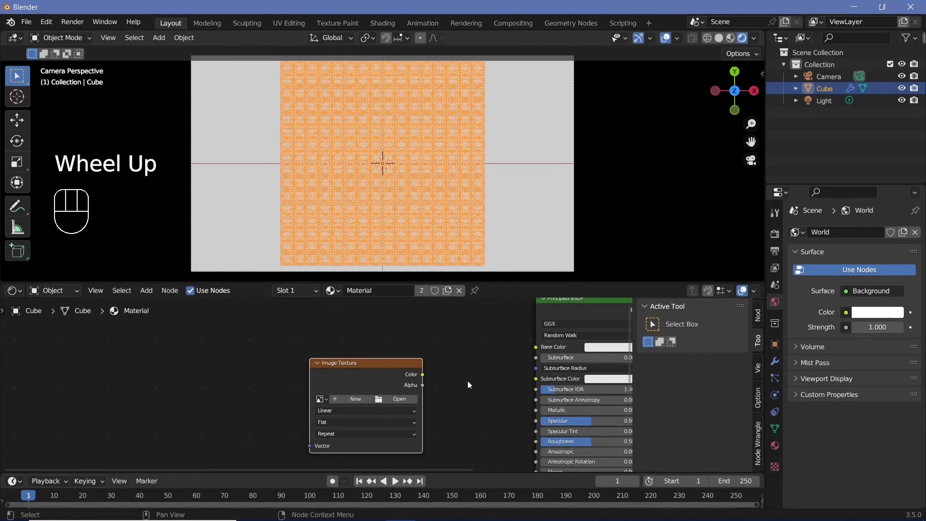
{"action": "left_click", "coordinate": [408, 401]}
{"action": "middle_click", "coordinate": [307, 366]}
{"action": "scroll", "scroll_direction": "down", "scroll_amount": 3}
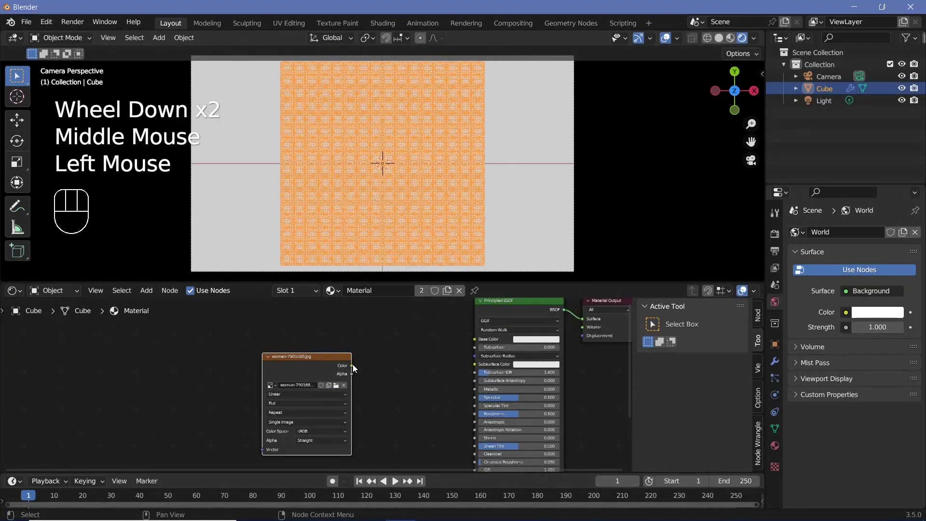
Connect the image Color to Base Color and preview materials in the viewport.
{"action": "left_click_drag", "start_coordinate": [355, 366], "coordinate": [669, 50]}
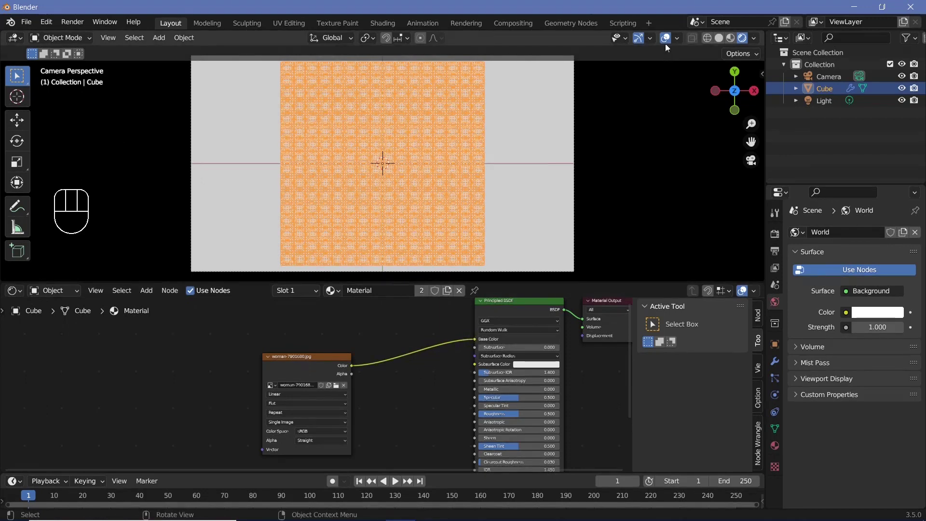
{"action": "left_click", "coordinate": [668, 43]}
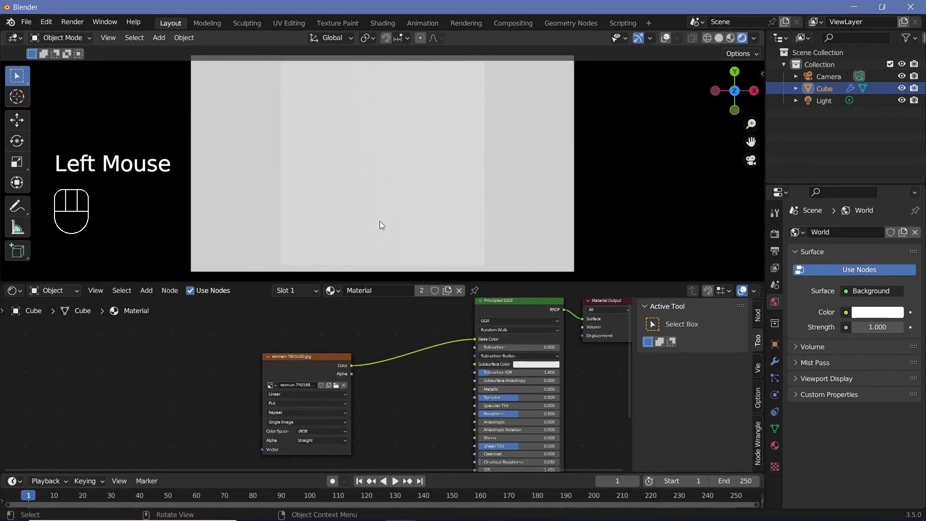
{"action": "scroll", "scroll_direction": "down", "scroll_amount": 3}
{"action": "left_click", "coordinate": [328, 351]}
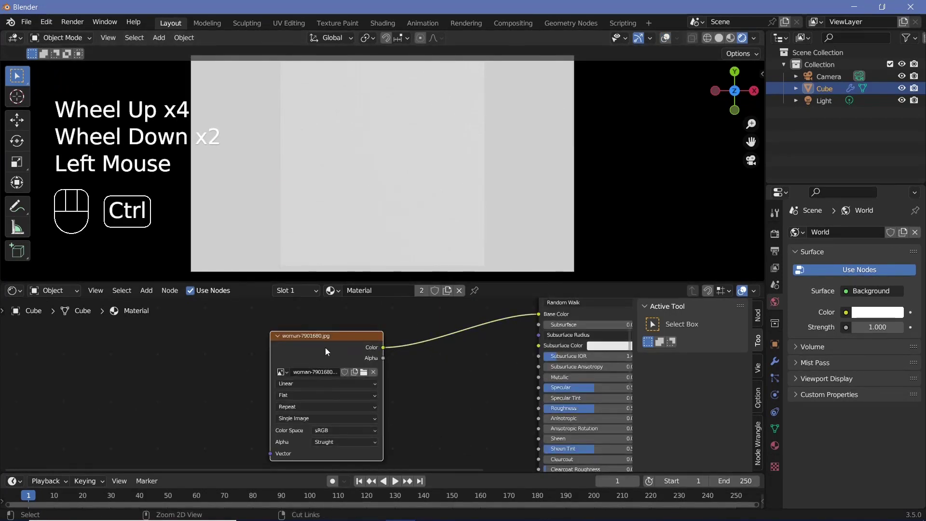
Add Texture Coordinate and Mapping via Ctrl+T, use Object output, Location X/Y 0.5 m.
{"action": "key", "text": "ctrl+t"}
{"action": "left_click", "coordinate": [253, 340]}
{"action": "left_click_drag", "start_coordinate": [241, 338], "coordinate": [282, 326]}
{"action": "left_click", "coordinate": [199, 350]}
{"action": "left_click", "coordinate": [252, 342]}
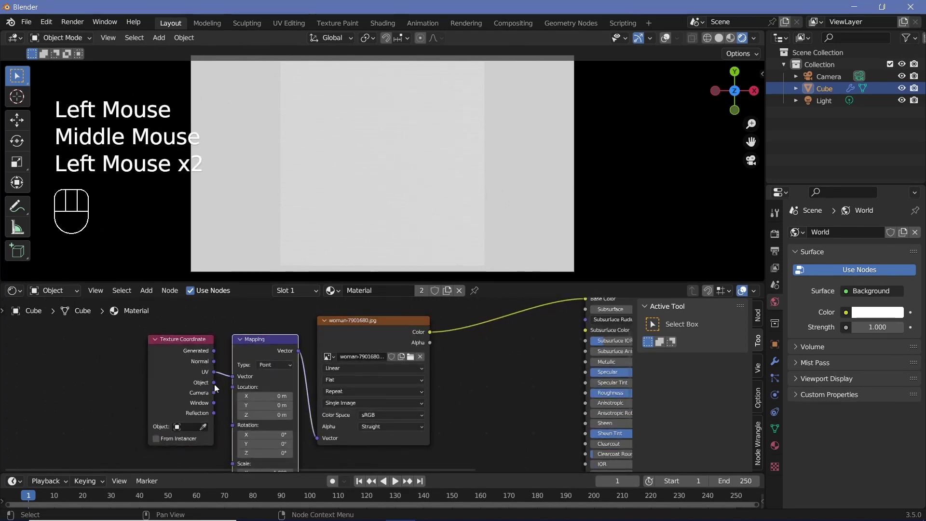
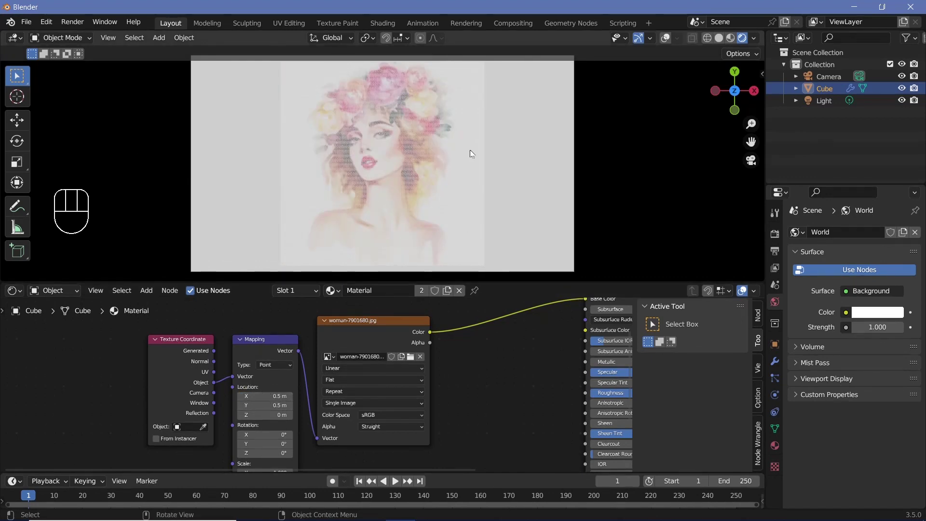
{"action": "scroll", "scroll_direction": "up", "scroll_amount": 3}
{"action": "middle_click", "coordinate": [317, 186]}
{"action": "scroll", "scroll_direction": "up", "scroll_amount": 3}
{"action": "middle_click", "coordinate": [286, 178]}
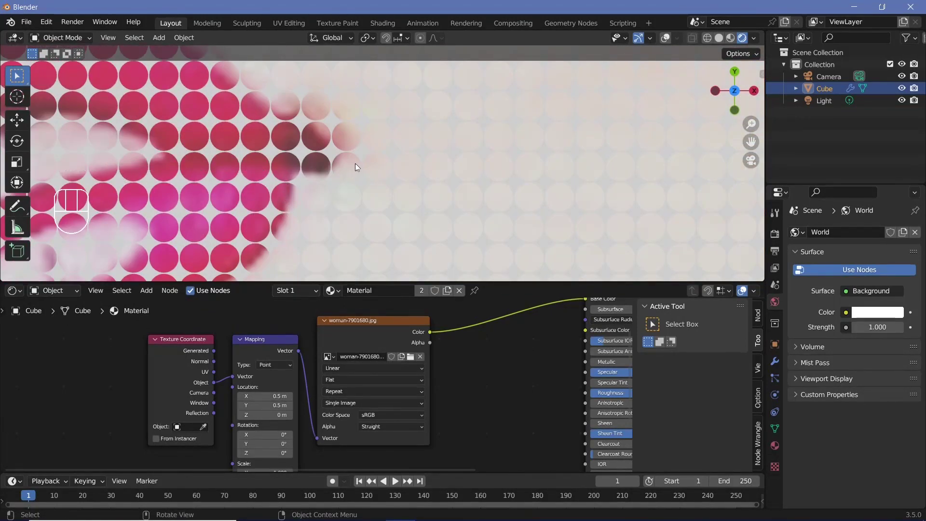
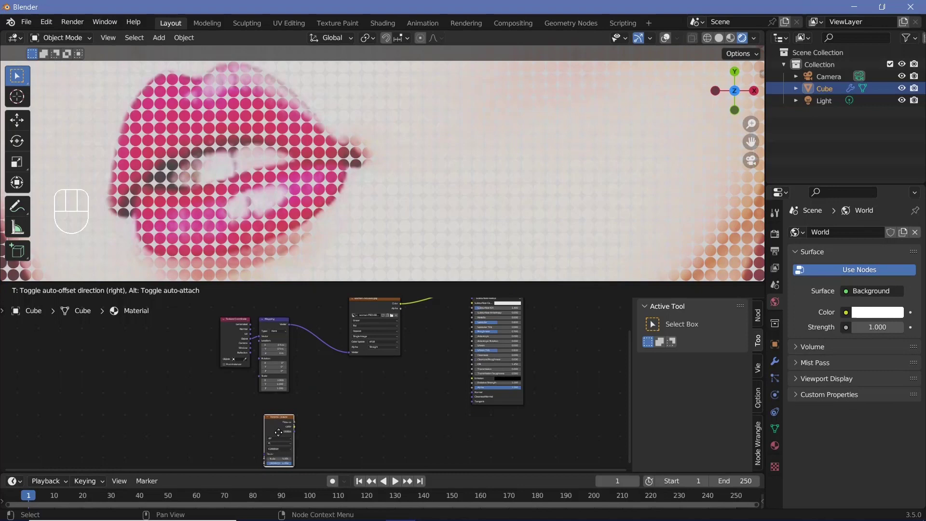
Add a Voronoi Texture node and feed the Mapping vector into it.
{"action": "middle_click", "coordinate": [285, 392]}
{"action": "scroll", "scroll_direction": "up", "scroll_amount": 3}
{"action": "left_click", "coordinate": [315, 389]}
{"action": "key", "text": "ctrl+t"}
{"action": "scroll", "scroll_direction": "up", "scroll_amount": 3}
{"action": "left_click_drag", "start_coordinate": [199, 405], "coordinate": [222, 403]}
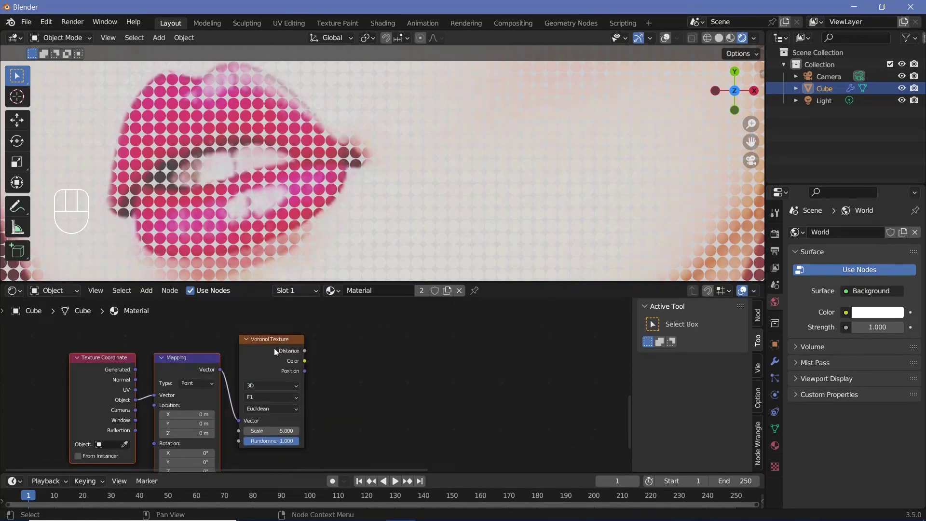
Set the Voronoi randomness to 0 and scale to 256, sending its distance into the shader.
{"action": "left_click", "coordinate": [278, 351]}
{"action": "left_click", "coordinate": [343, 399]}
{"action": "scroll", "scroll_direction": "down", "scroll_amount": 3}
{"action": "scroll", "scroll_direction": "down", "scroll_amount": 3}
{"action": "scroll", "scroll_direction": "up", "scroll_amount": 3}
{"action": "middle_click", "coordinate": [397, 230]}
{"action": "left_click_drag", "start_coordinate": [314, 409], "coordinate": [307, 388]}
Route the Voronoi Position output onward into the material so the plane shows round dots.
{"action": "scroll", "scroll_direction": "up", "scroll_amount": 3}
{"action": "scroll", "scroll_direction": "down", "scroll_amount": 3}
{"action": "middle_click", "coordinate": [408, 200]}
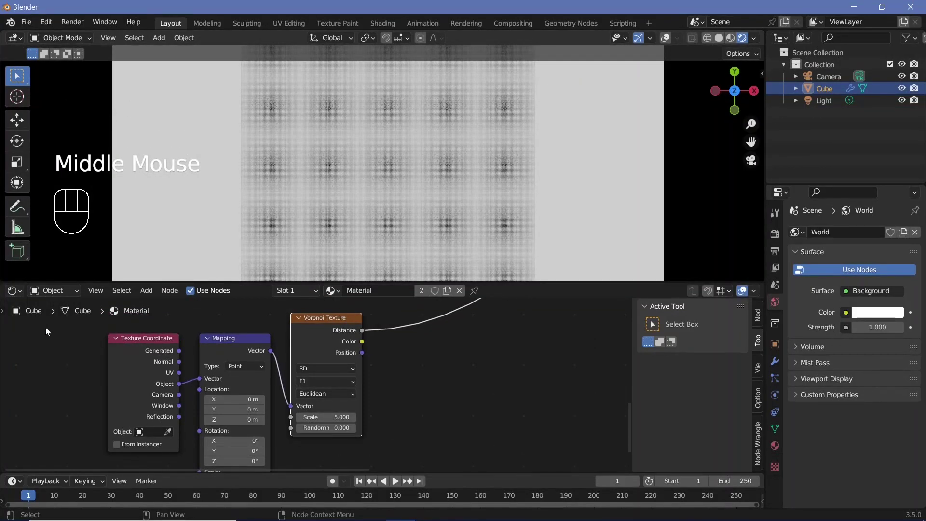
{"action": "left_click_drag", "start_coordinate": [20, 294], "coordinate": [62, 396]}
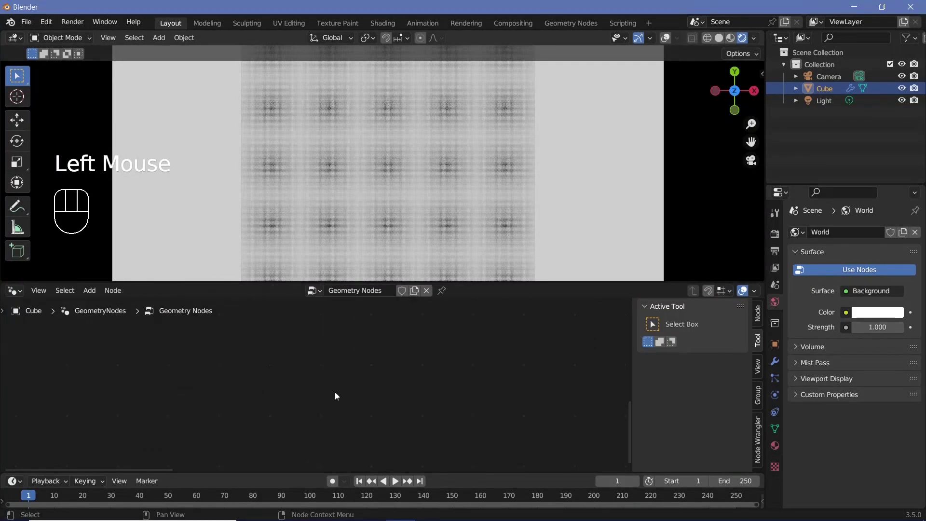
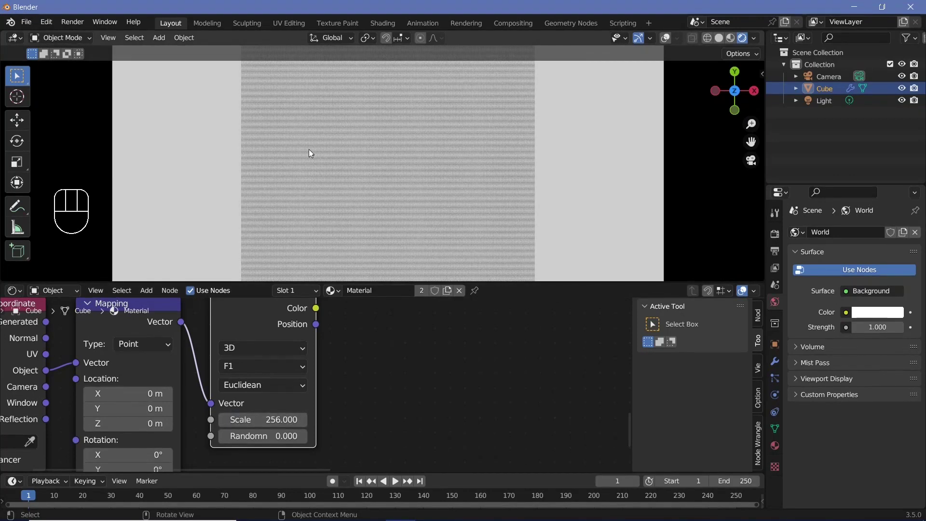
{"action": "scroll", "scroll_direction": "up", "scroll_amount": 3}
{"action": "scroll", "scroll_direction": "up", "scroll_amount": 3}
{"action": "scroll", "scroll_direction": "up", "scroll_amount": 3}
{"action": "scroll", "scroll_direction": "down", "scroll_amount": 3}
{"action": "scroll", "scroll_direction": "down", "scroll_amount": 3}
{"action": "double_click", "coordinate": [291, 332]}
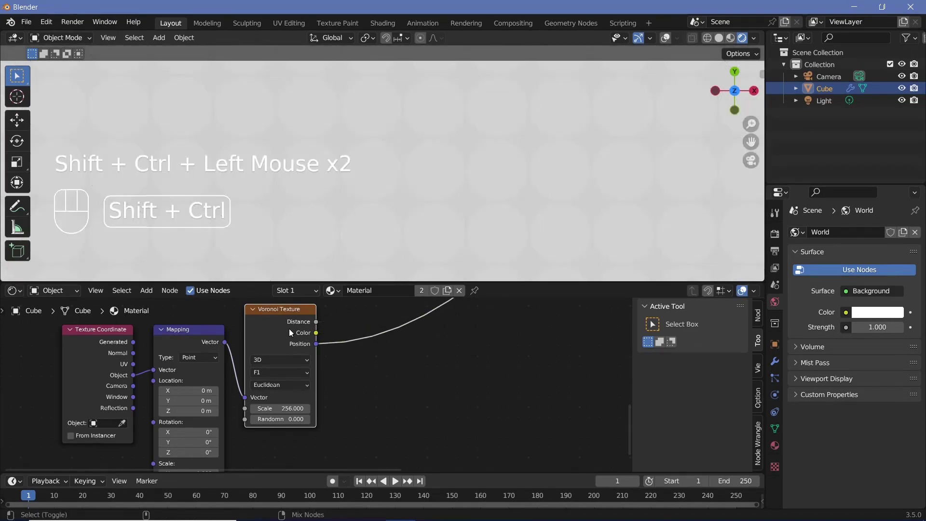
{"action": "scroll", "scroll_direction": "down", "scroll_amount": 3}
{"action": "left_click_drag", "start_coordinate": [536, 184], "coordinate": [225, 167]}
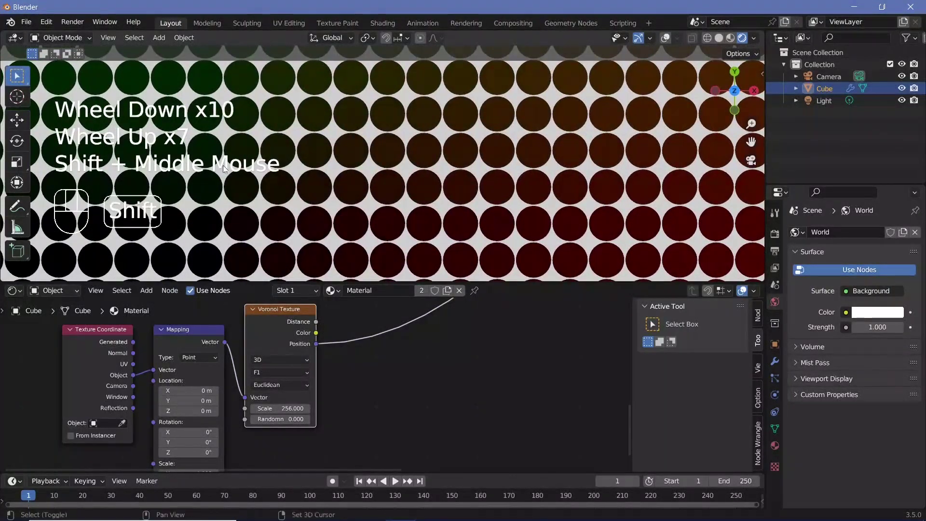
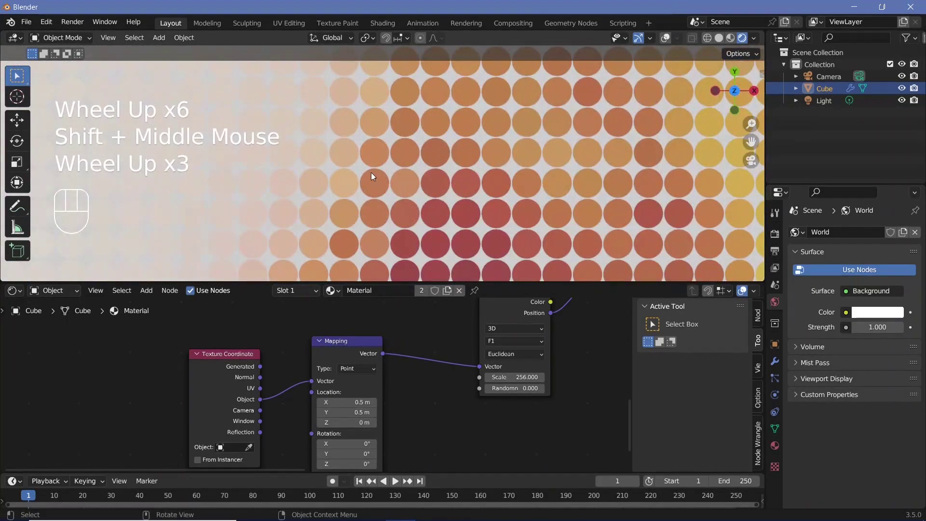
Feed the Voronoi Position into the Image Texture vector so the portrait renders as coloured dots with Standard view transform.
{"action": "scroll", "scroll_direction": "down", "scroll_amount": 3}
{"action": "left_click_drag", "start_coordinate": [384, 154], "coordinate": [351, 196]}
{"action": "scroll", "scroll_direction": "down", "scroll_amount": 3}
{"action": "scroll", "scroll_direction": "up", "scroll_amount": 3}
{"action": "scroll", "scroll_direction": "down", "scroll_amount": 3}
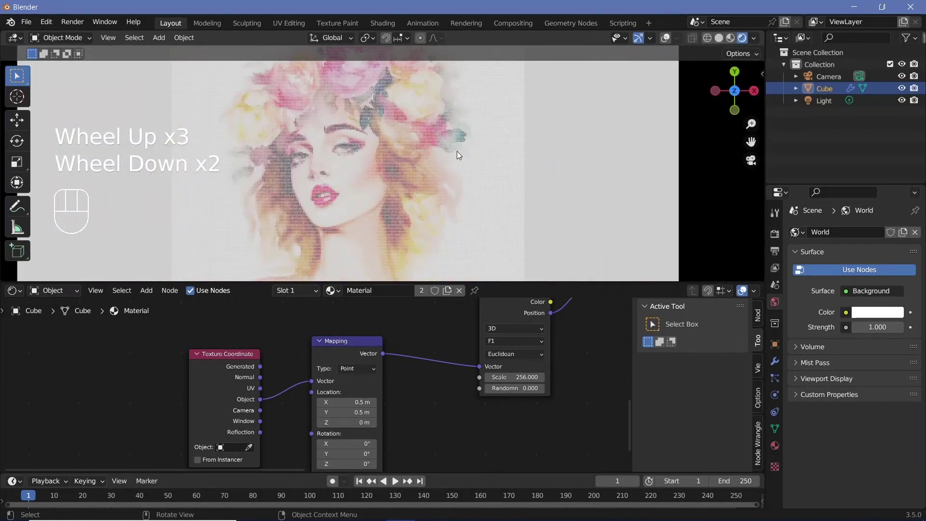
{"action": "scroll", "scroll_direction": "down", "scroll_amount": 3}
{"action": "scroll", "scroll_direction": "up", "scroll_amount": 3}
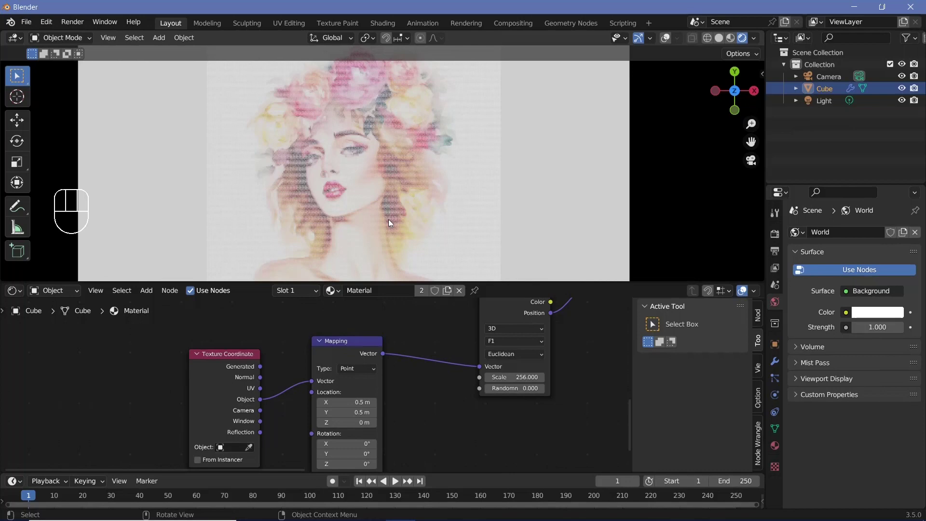
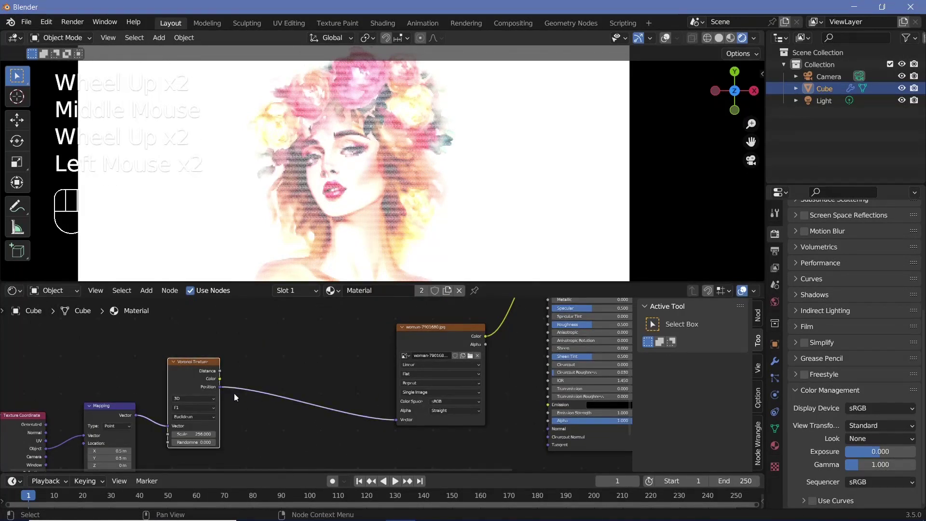
Duplicate the Mapping node and drop the copy between Voronoi Position and the Image Texture vector.
{"action": "left_click", "coordinate": [110, 414]}
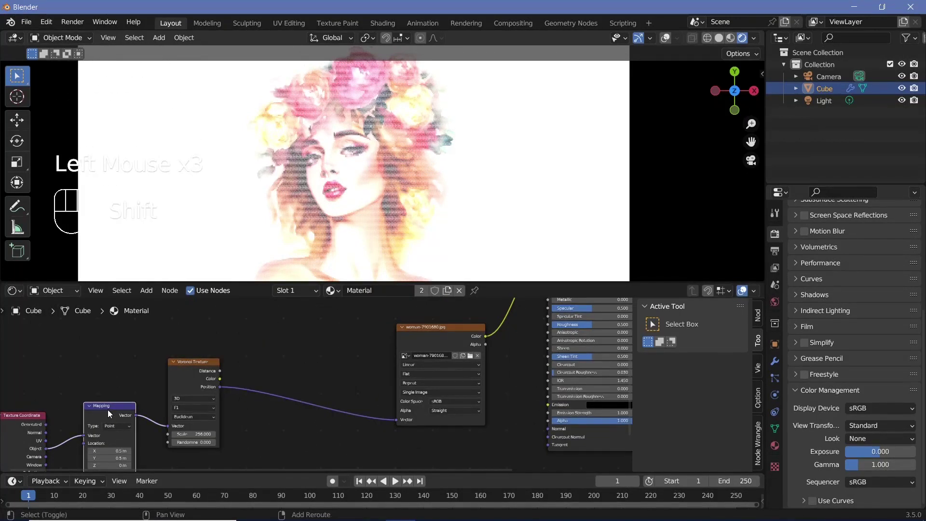
{"action": "key", "text": "shift+d"}
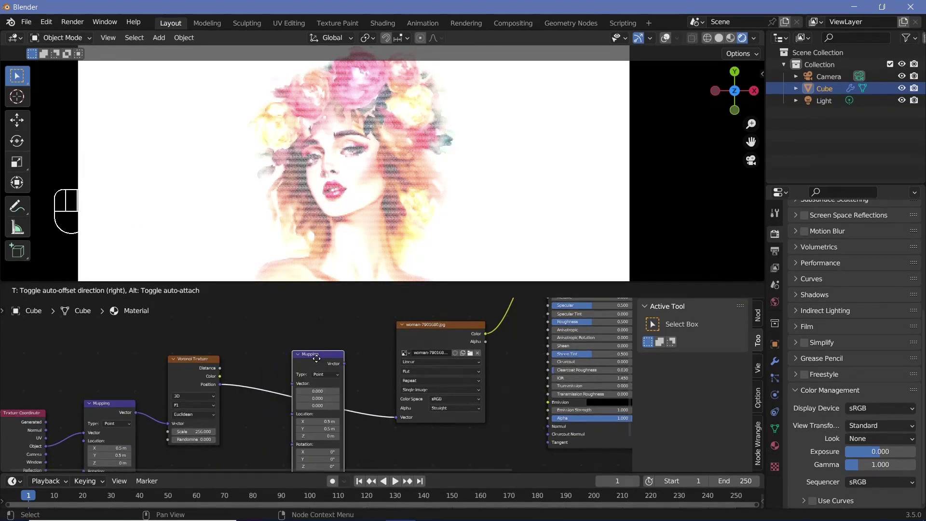
{"action": "middle_click", "coordinate": [273, 434]}
{"action": "scroll", "scroll_direction": "up", "scroll_amount": 3}
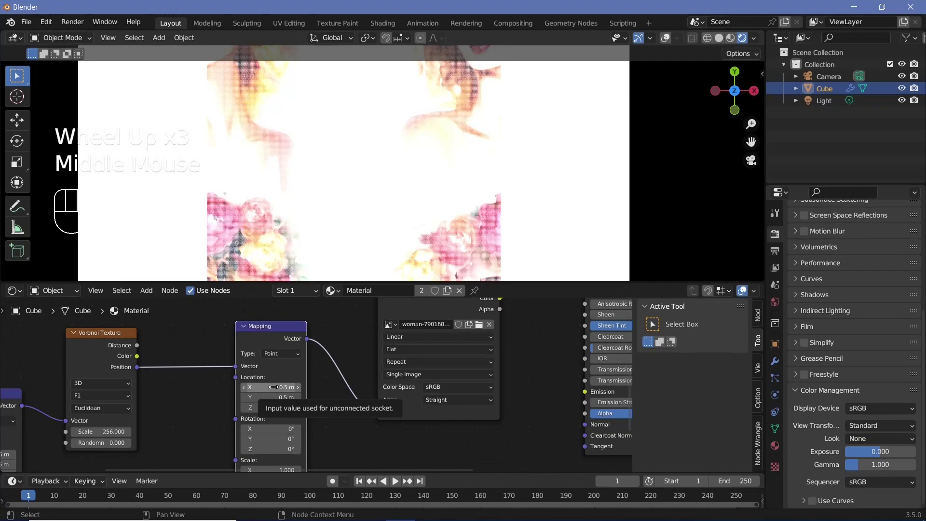
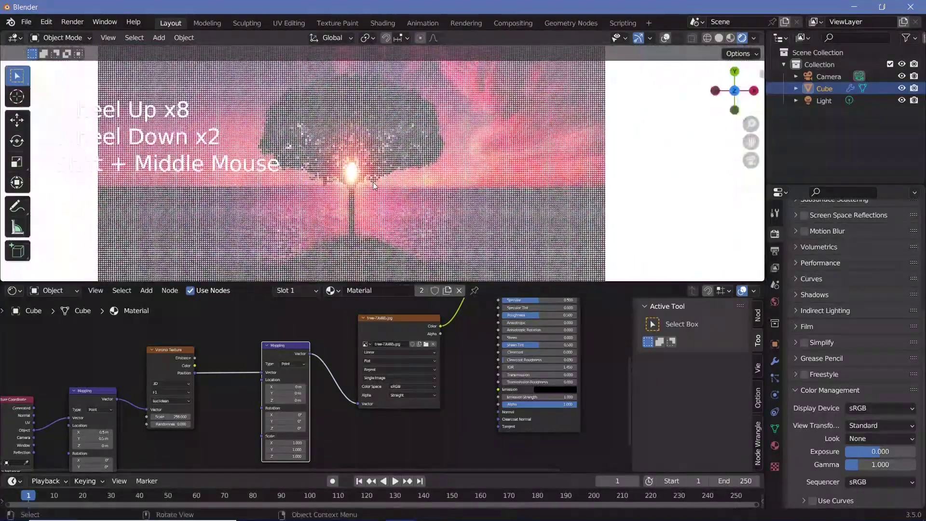
Load black-hole-6274731.jpg into the Image Texture and raise the second Mapping node's Y scale to 1.460.
{"action": "scroll", "scroll_direction": "down", "scroll_amount": 3}
{"action": "middle_click", "coordinate": [380, 164]}
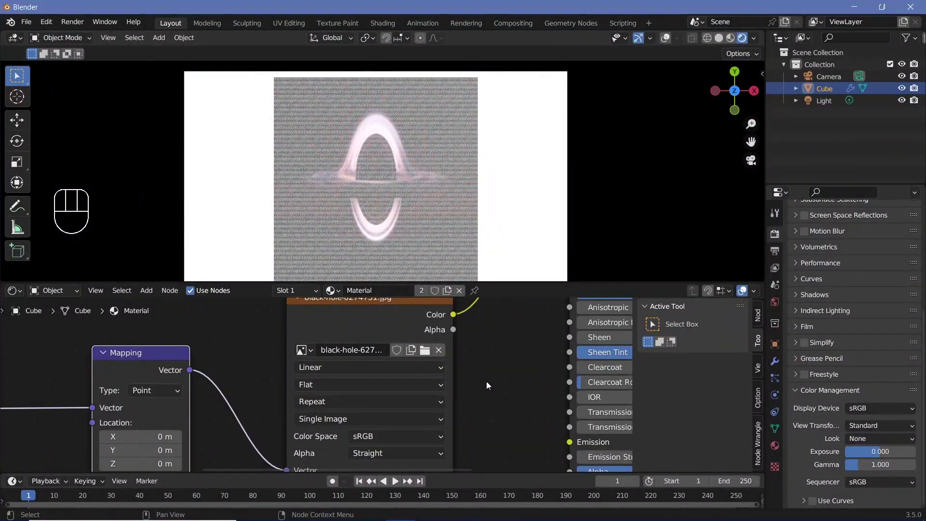
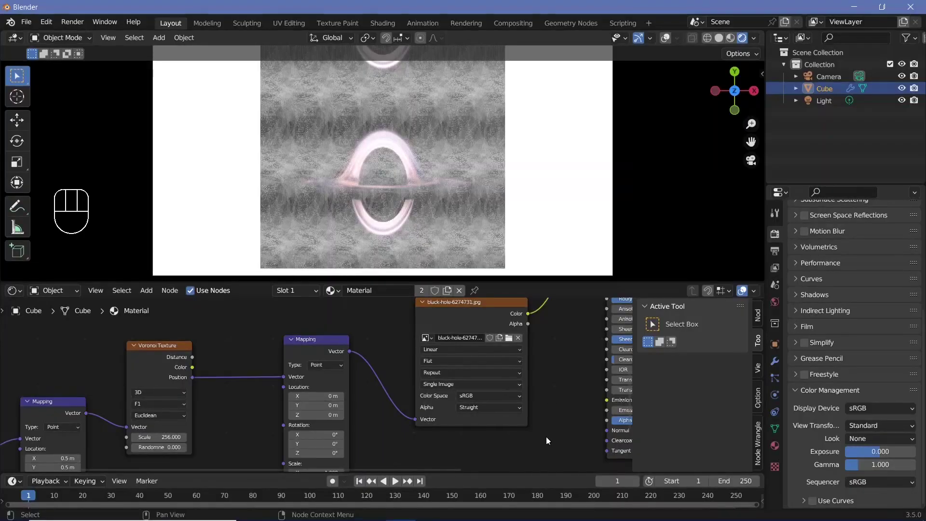
{"action": "scroll", "scroll_direction": "down", "scroll_amount": 3}
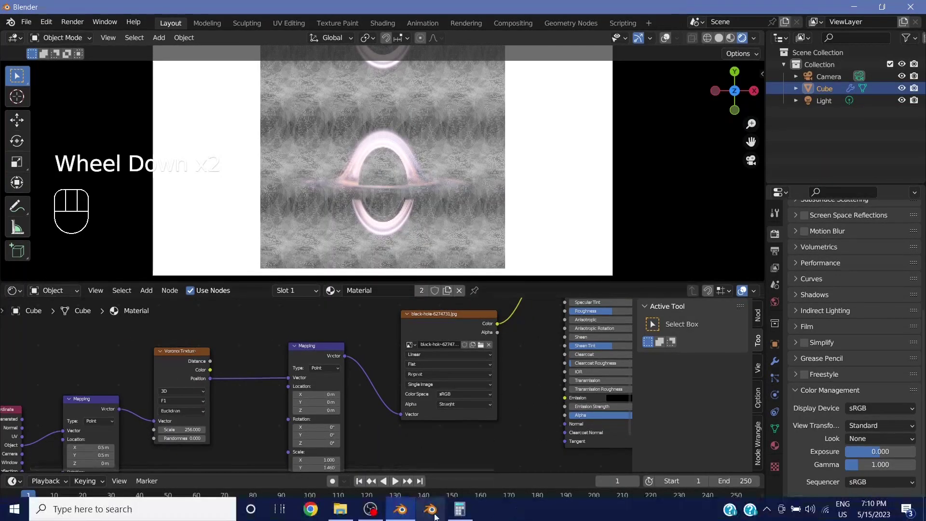
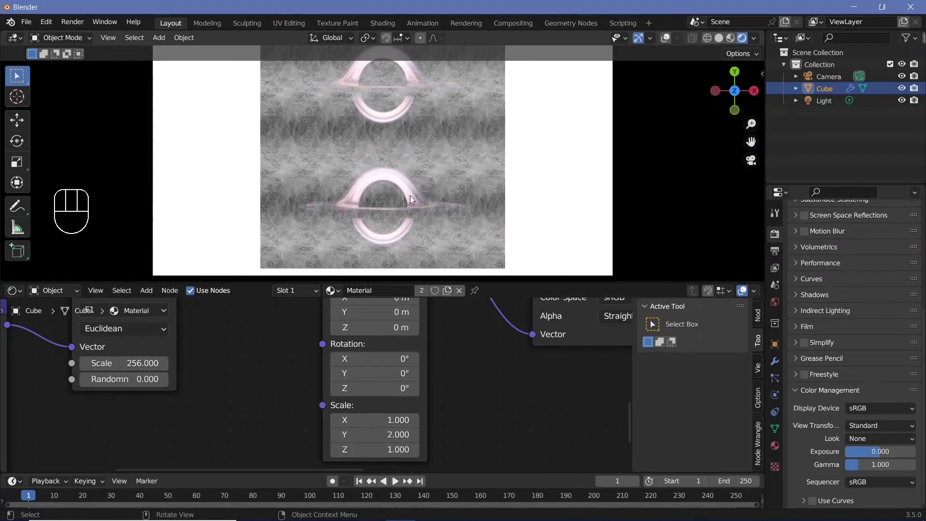
Link Voronoi Position into the second Mapping vector and set its Location Y to -0.5 m.
{"action": "scroll", "scroll_direction": "down", "scroll_amount": 3}
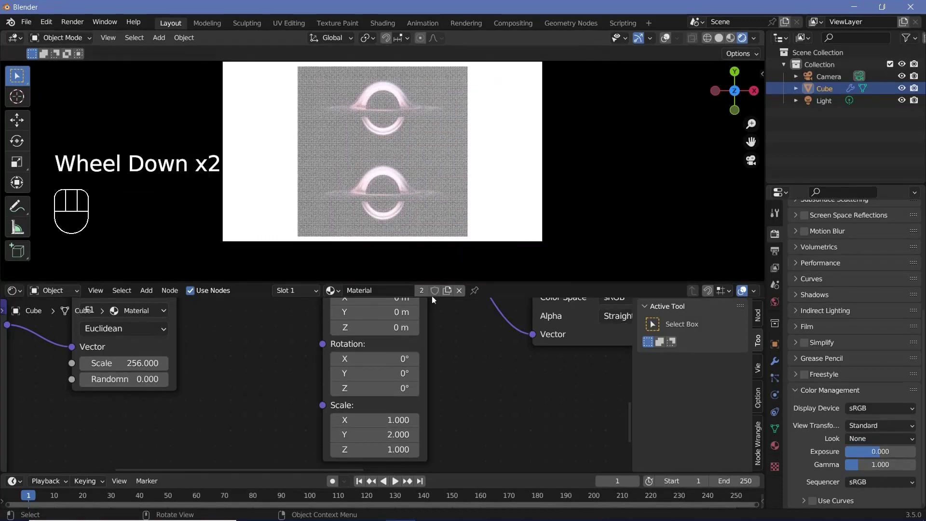
{"action": "left_click_drag", "start_coordinate": [496, 381], "coordinate": [376, 349]}
{"action": "scroll", "scroll_direction": "down", "scroll_amount": 3}
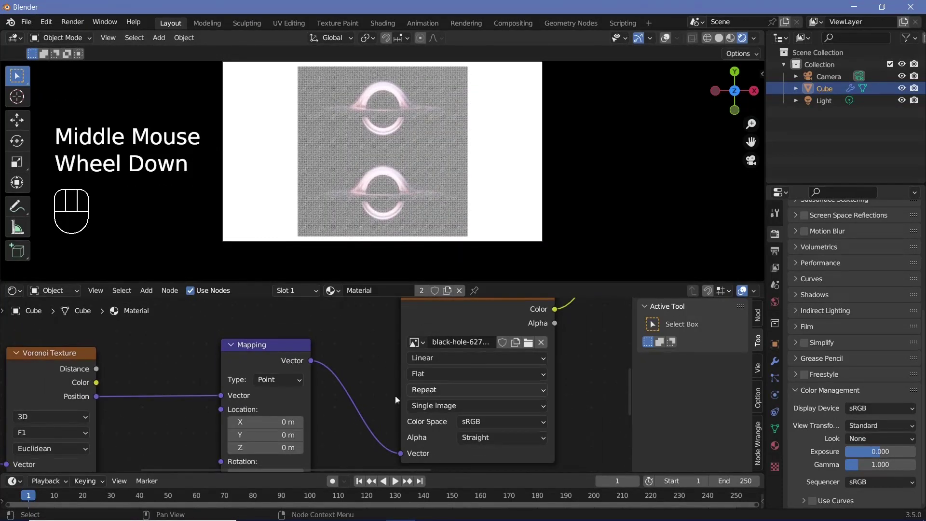
{"action": "left_click_drag", "start_coordinate": [421, 394], "coordinate": [437, 434]}
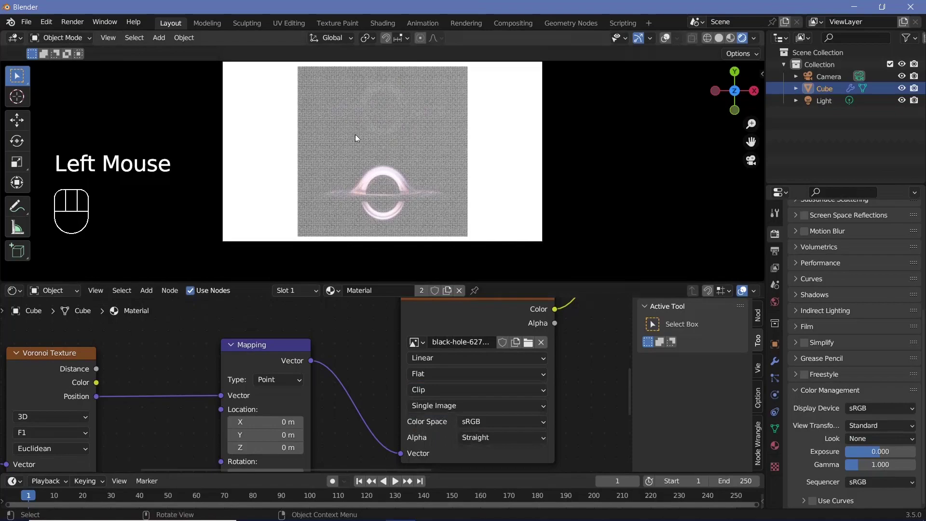
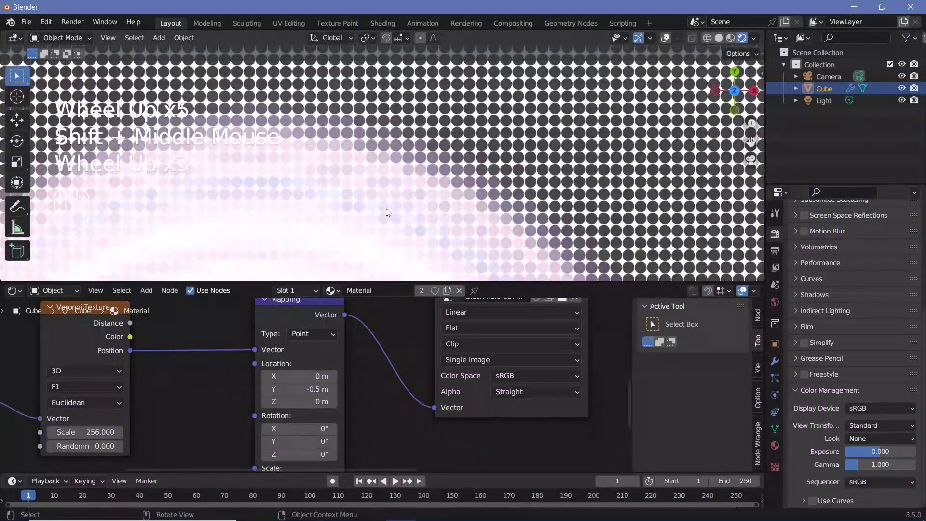
{"action": "scroll", "scroll_direction": "down", "scroll_amount": 3}
{"action": "left_click_drag", "start_coordinate": [322, 336], "coordinate": [126, 378]}
{"action": "left_click", "coordinate": [118, 407]}
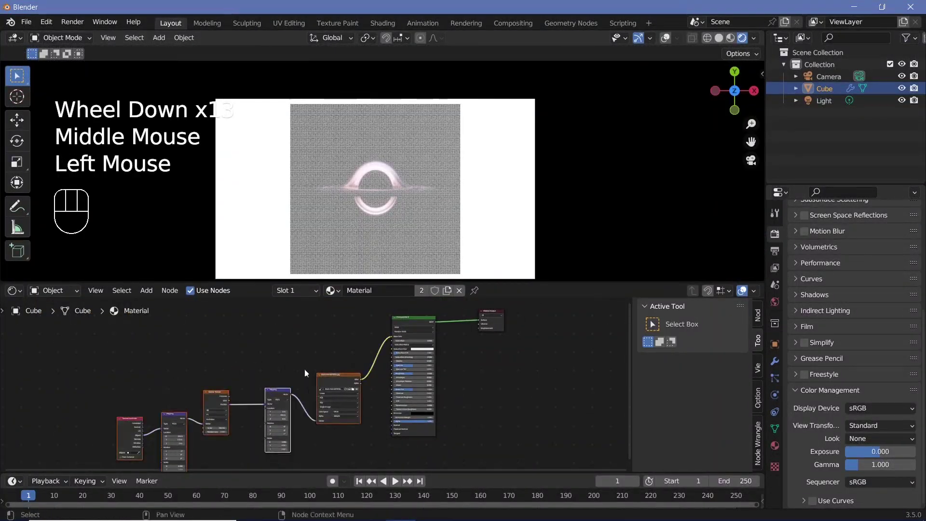
Switch the node editor over to the Geometry Node Editor showing the geometry tree.
{"action": "left_click", "coordinate": [156, 335]}
{"action": "left_click_drag", "start_coordinate": [132, 351], "coordinate": [297, 396]}
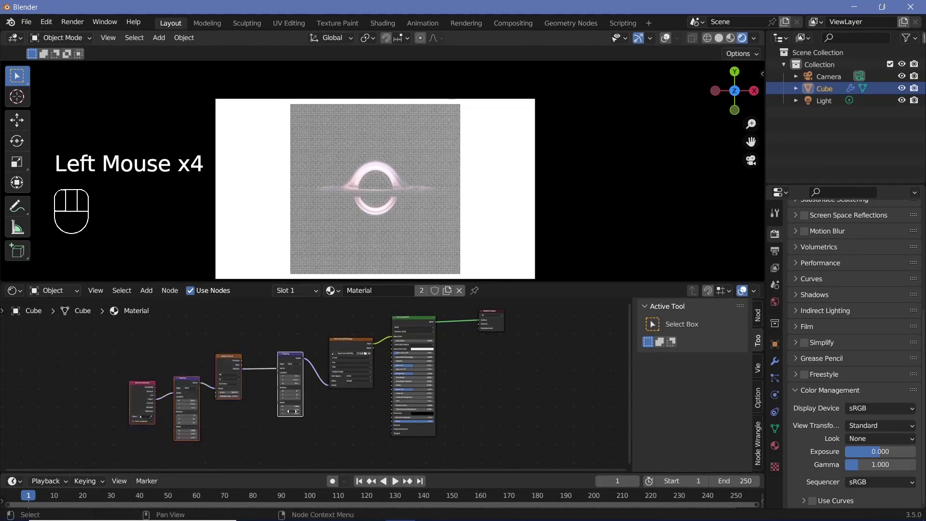
{"action": "scroll", "scroll_direction": "up", "scroll_amount": 3}
{"action": "left_click_drag", "start_coordinate": [18, 296], "coordinate": [116, 425]}
{"action": "scroll", "scroll_direction": "down", "scroll_amount": 3}
{"action": "middle_click", "coordinate": [287, 347]}
{"action": "scroll", "scroll_direction": "up", "scroll_amount": 3}
{"action": "left_click", "coordinate": [287, 347]}
{"action": "left_click", "coordinate": [285, 344]}
Add a Mesh to Points node with radius 0.0019 m fed from the Separate Geometry selection.
{"action": "left_click_drag", "start_coordinate": [308, 357], "coordinate": [307, 369]}
{"action": "scroll", "scroll_direction": "down", "scroll_amount": 3}
{"action": "key", "text": "shift+a"}
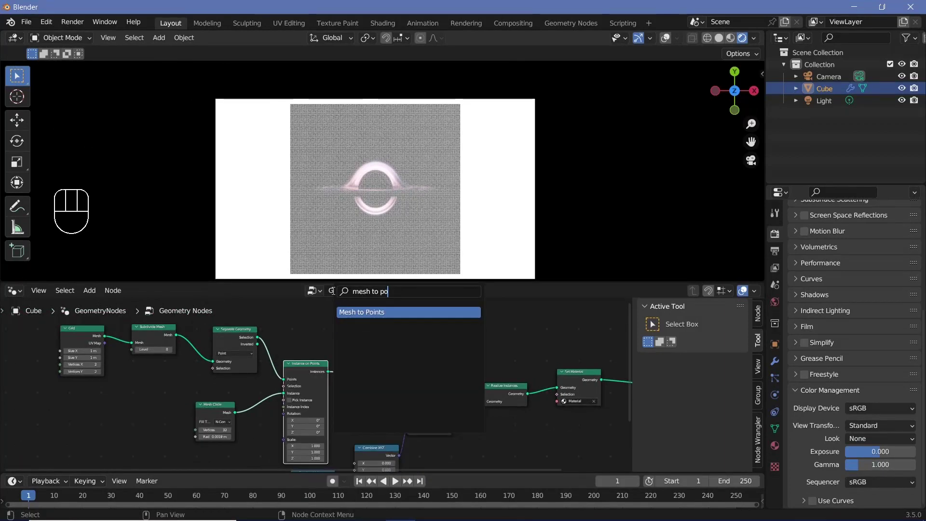
{"action": "middle_click", "coordinate": [292, 378]}
{"action": "scroll", "scroll_direction": "up", "scroll_amount": 3}
{"action": "left_click_drag", "start_coordinate": [260, 342], "coordinate": [372, 341]}
{"action": "left_click_drag", "start_coordinate": [372, 338], "coordinate": [404, 412]}
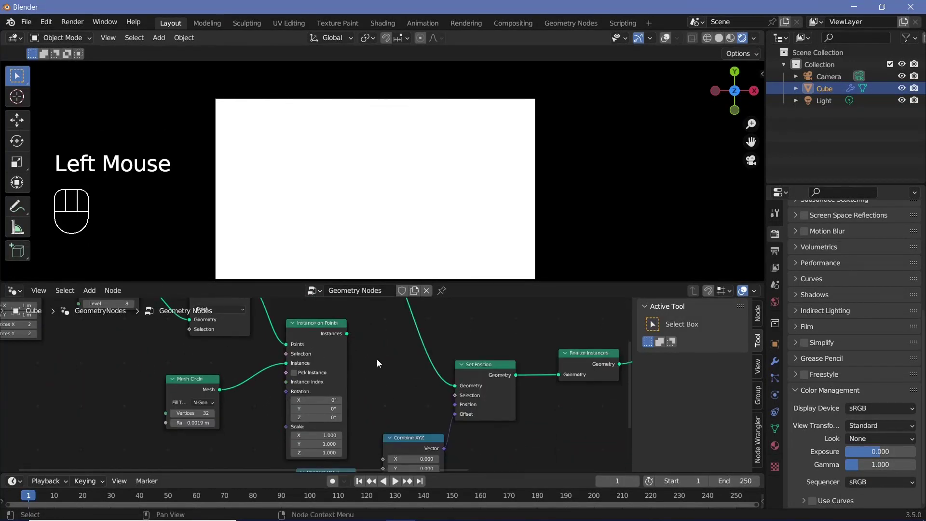
{"action": "middle_click", "coordinate": [384, 353]}
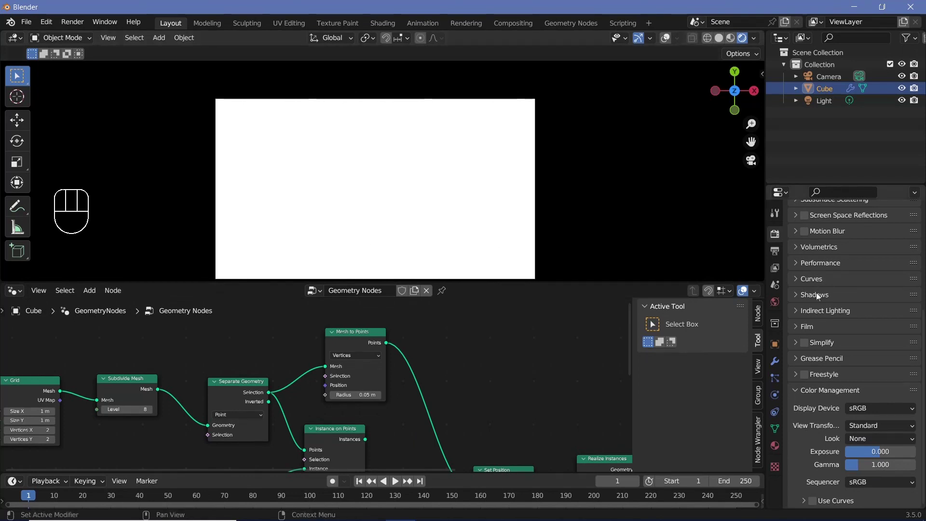
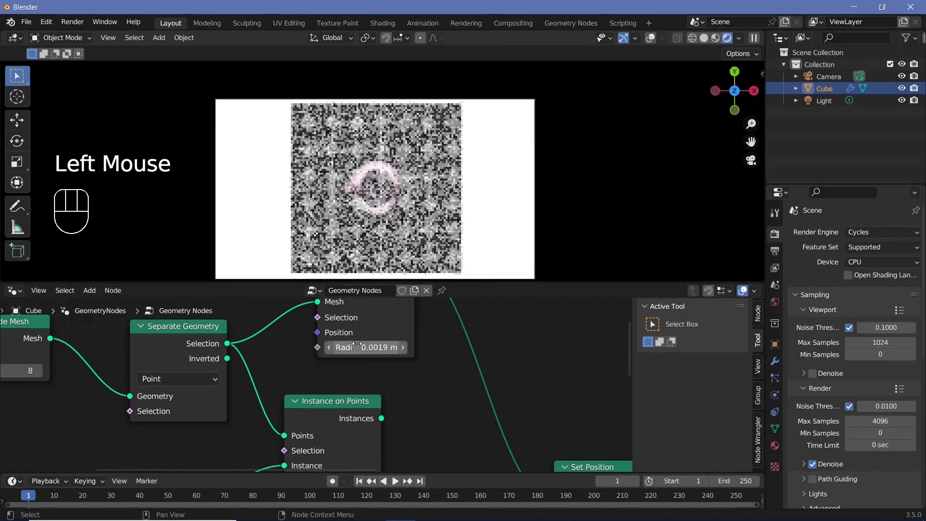
Load the woman portrait into the Image Texture and set the render engine back to Eevee.
{"action": "scroll", "scroll_direction": "up", "scroll_amount": 3}
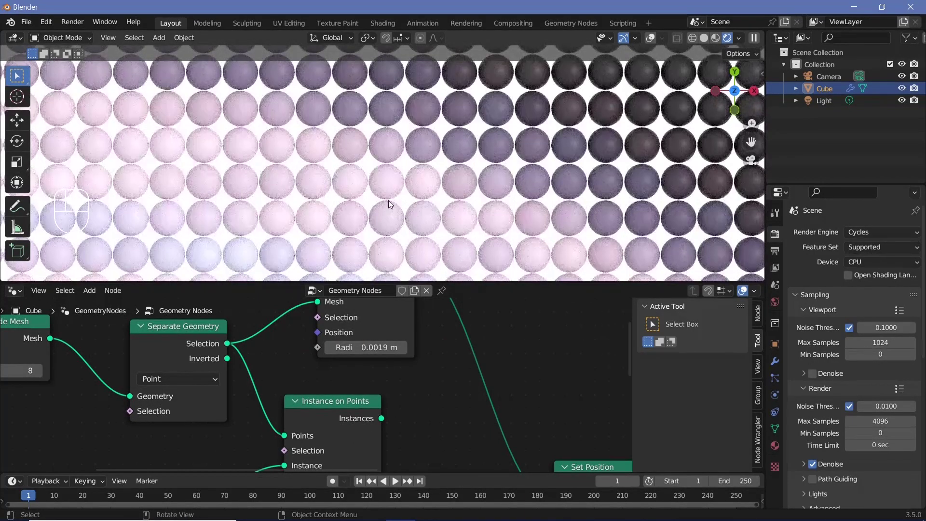
{"action": "scroll", "scroll_direction": "down", "scroll_amount": 3}
{"action": "middle_click", "coordinate": [529, 143]}
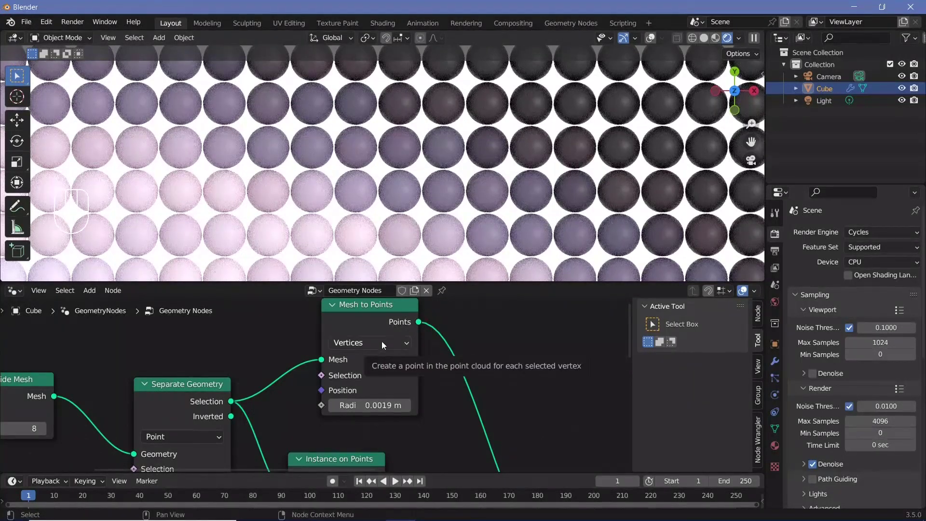
{"action": "left_click", "coordinate": [385, 345]}
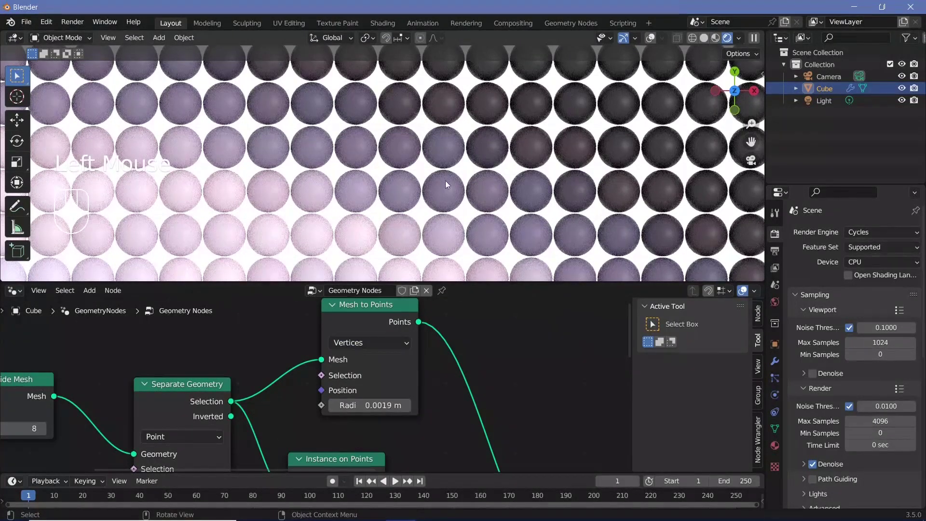
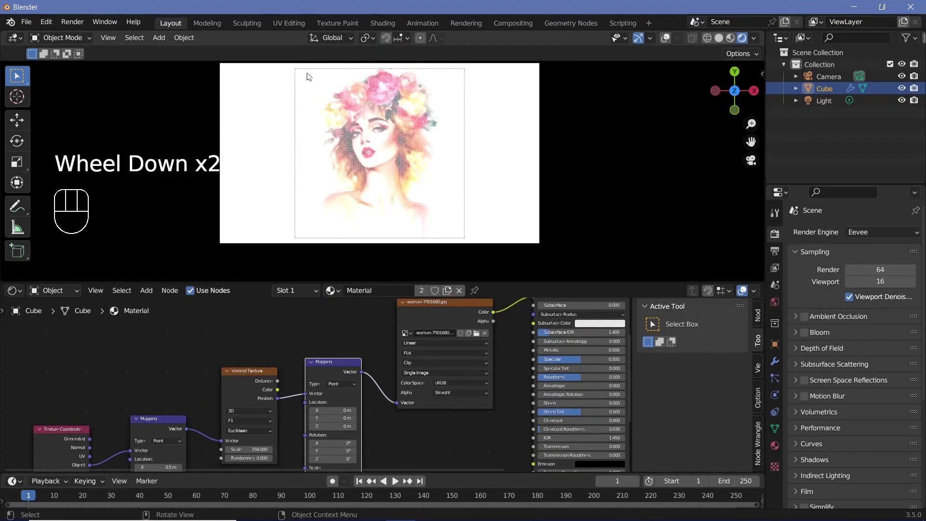
Set the image extension to Repeat and wire a new Diffuse BSDF into the Material Output surface.
{"action": "scroll", "scroll_direction": "up", "scroll_amount": 3}
{"action": "middle_click", "coordinate": [430, 370]}
{"action": "left_click_drag", "start_coordinate": [401, 375], "coordinate": [251, 324]}
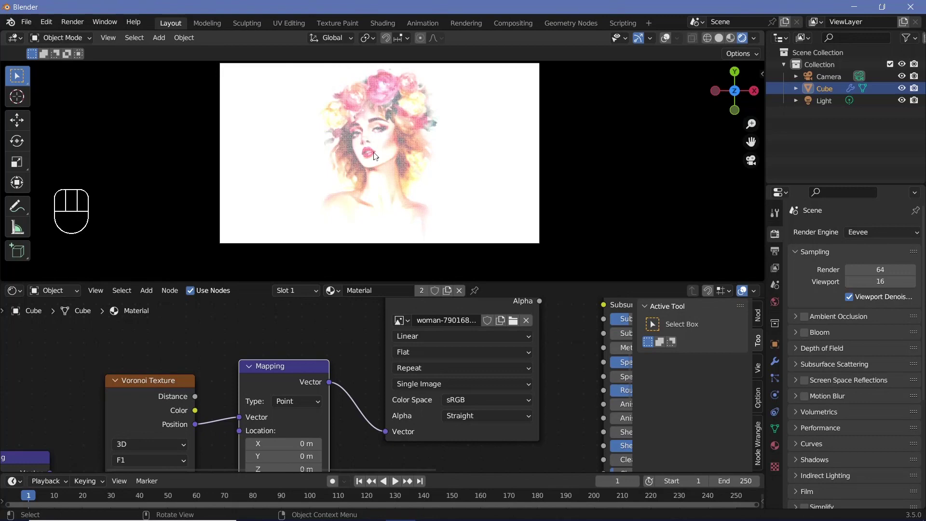
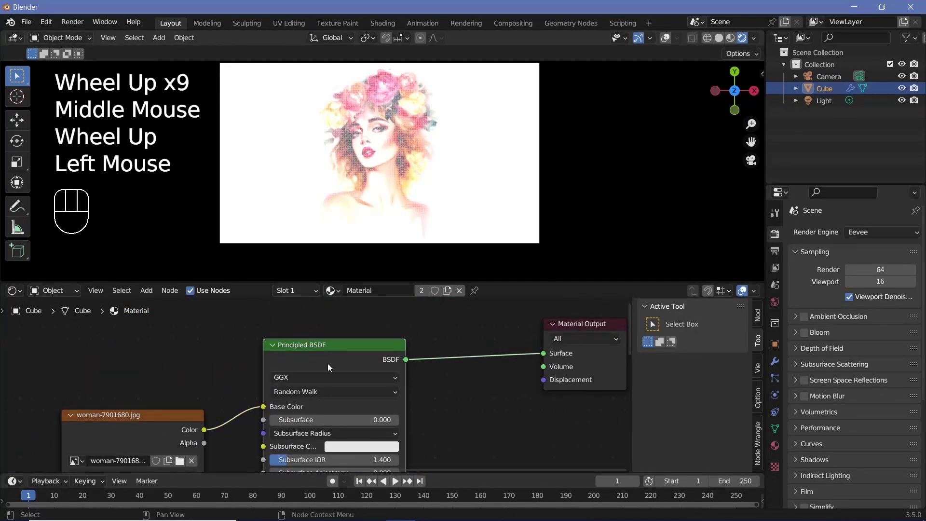
{"action": "scroll", "scroll_direction": "down", "scroll_amount": 3}
{"action": "key", "text": "shift+a"}
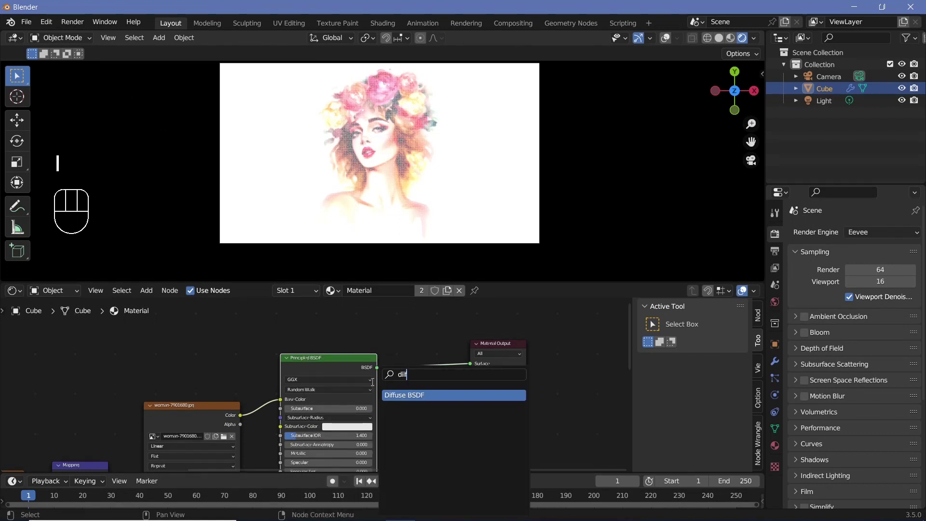
{"action": "left_click_drag", "start_coordinate": [257, 403], "coordinate": [358, 322]}
{"action": "left_click_drag", "start_coordinate": [401, 326], "coordinate": [339, 354]}
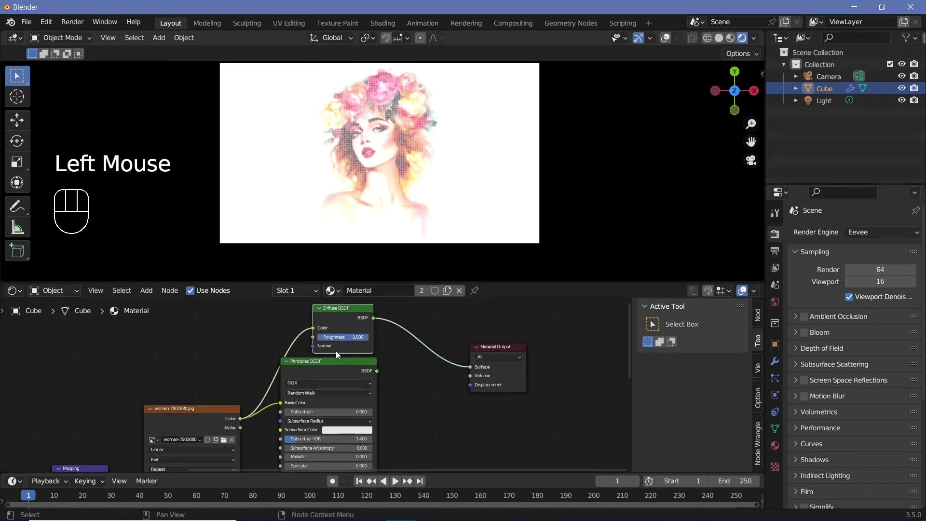
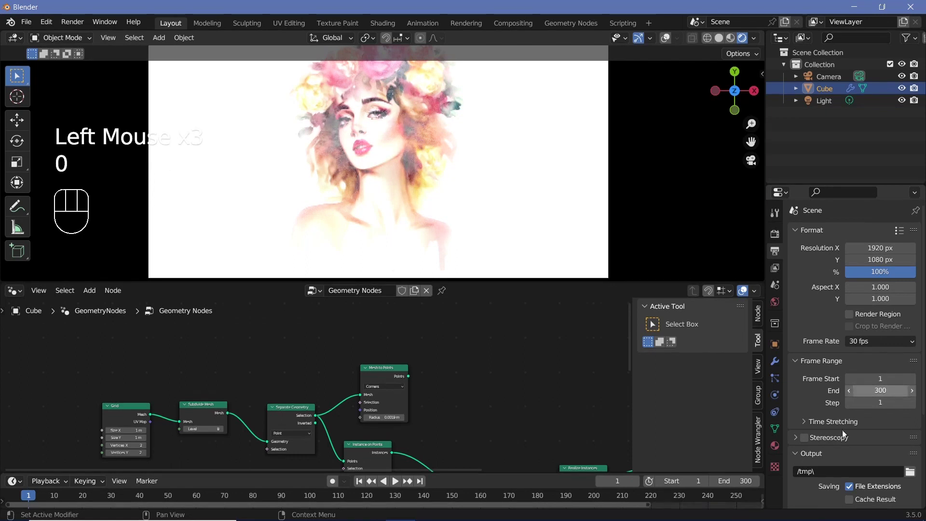
Set output to FFmpeg video in an MPEG-4 container at perceptually lossless quality.
{"action": "scroll", "scroll_direction": "down", "scroll_amount": 3}
{"action": "left_click_drag", "start_coordinate": [833, 416], "coordinate": [833, 418]}
{"action": "key", "text": "/"}
{"action": "scroll", "scroll_direction": "down", "scroll_amount": 3}
{"action": "left_click_drag", "start_coordinate": [874, 407], "coordinate": [830, 449]}
{"action": "scroll", "scroll_direction": "down", "scroll_amount": 3}
{"action": "left_click", "coordinate": [835, 466]}
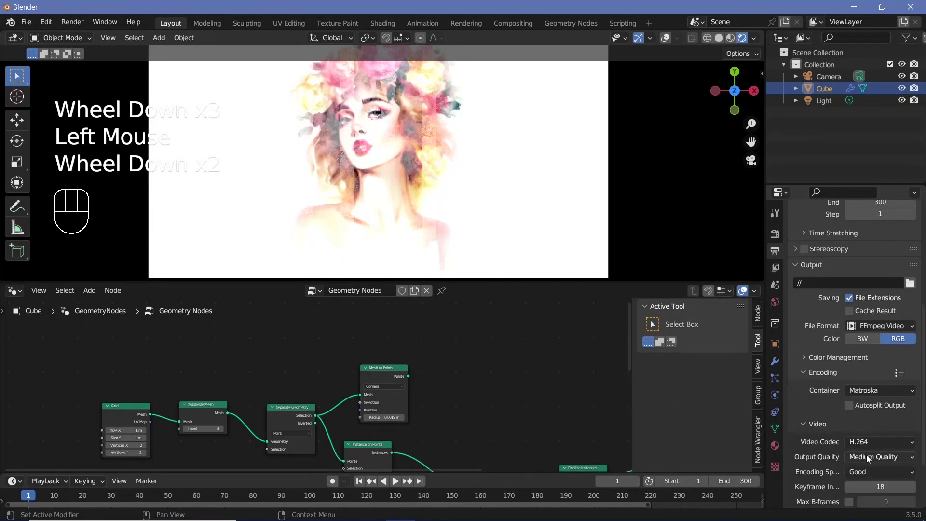
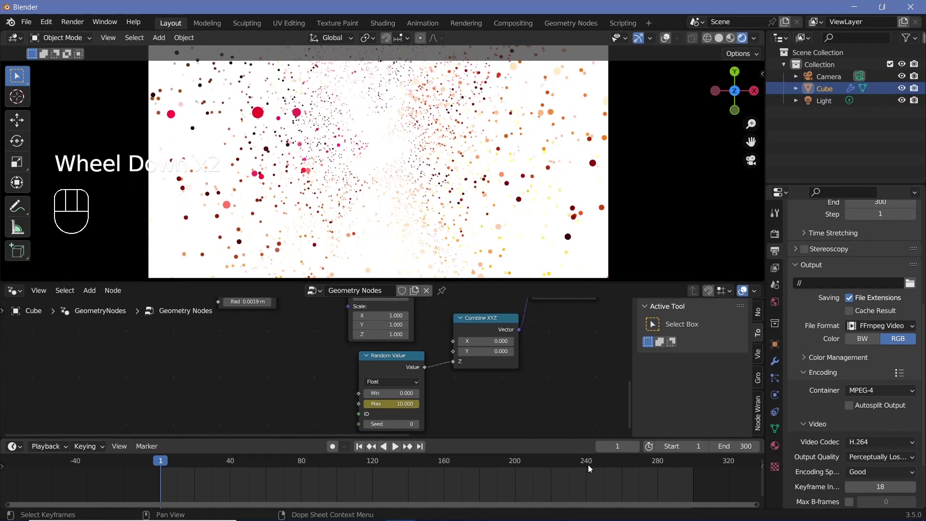
Keyframe the Random Value maximum at 0 on frame 240 and choose the keyframe interpolation.
{"action": "left_click_drag", "start_coordinate": [636, 502], "coordinate": [635, 483]}
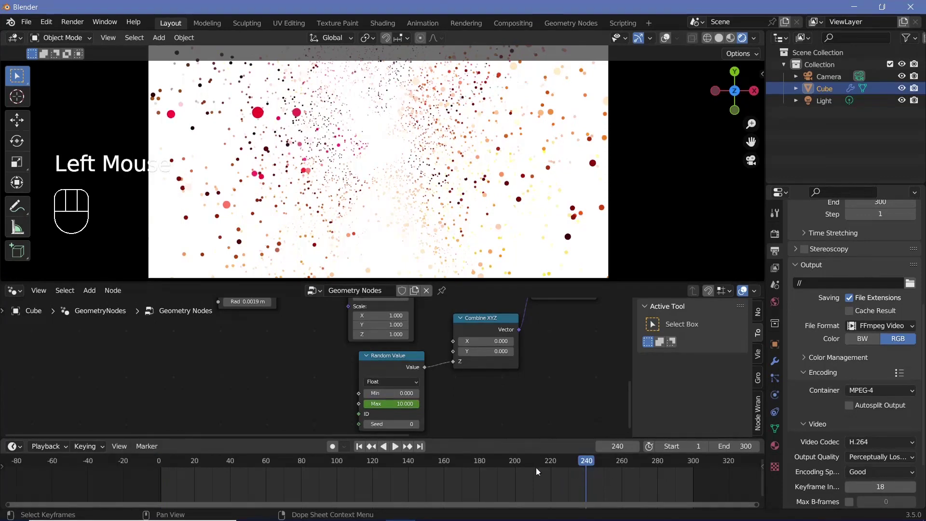
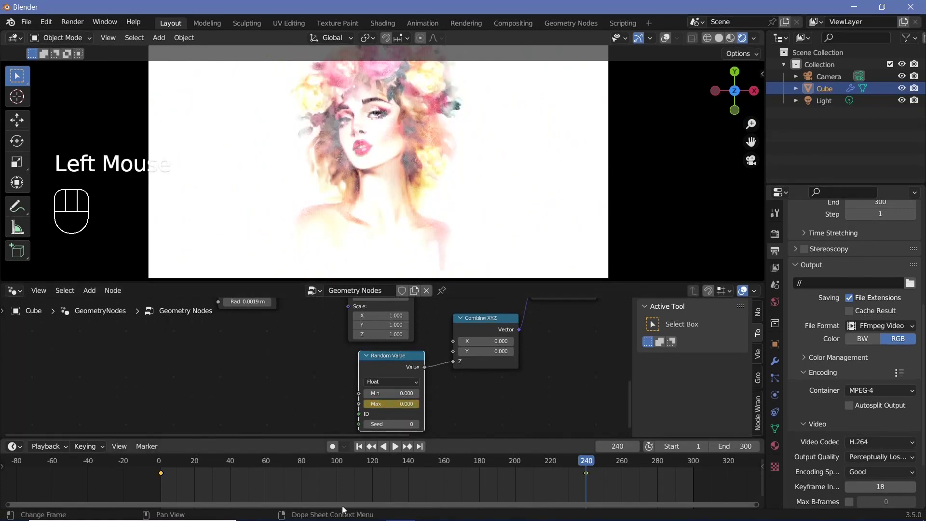
{"action": "scroll", "scroll_direction": "down", "scroll_amount": 3}
{"action": "key", "text": "t"}
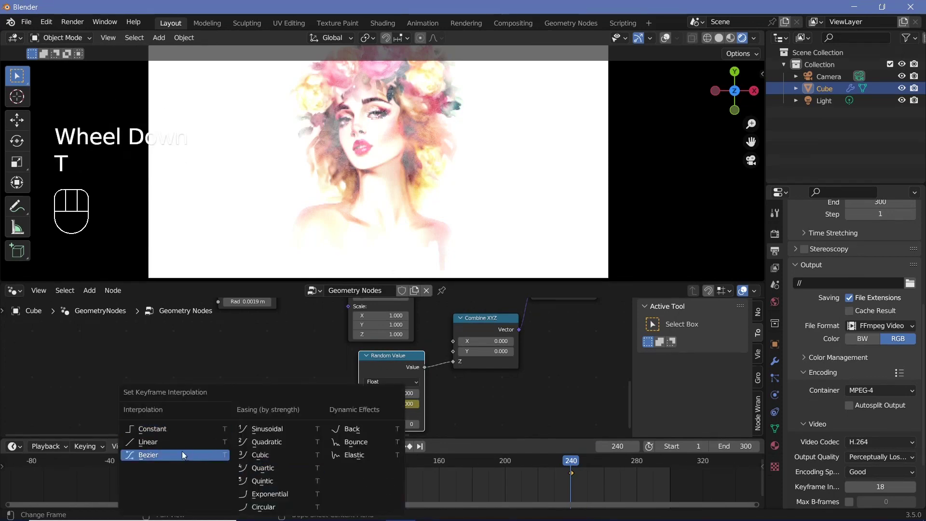
{"action": "left_click_drag", "start_coordinate": [354, 459], "coordinate": [361, 303]}
Play back the dissolving-dots animation to check it, then enable Motion Blur in Render Properties.
{"action": "key", "text": "space"}
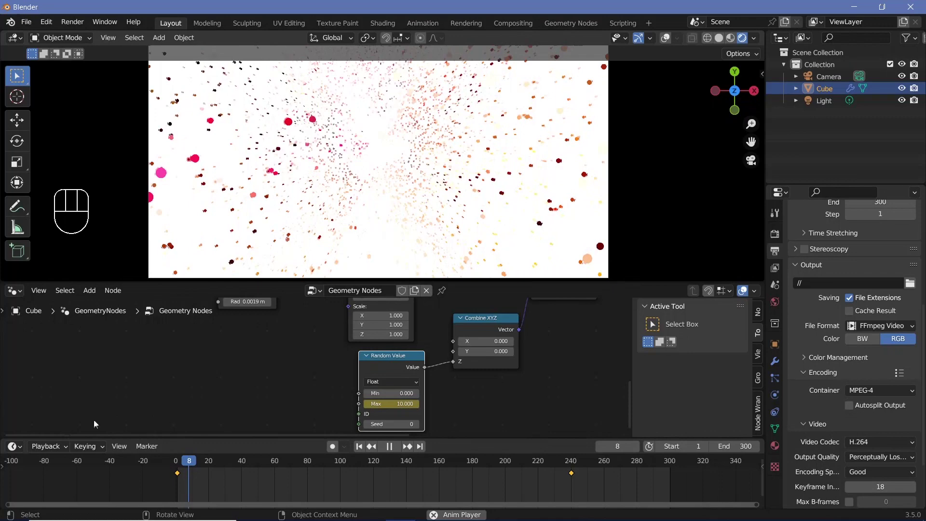
{"action": "key", "text": "space"}
{"action": "left_click", "coordinate": [42, 448]}
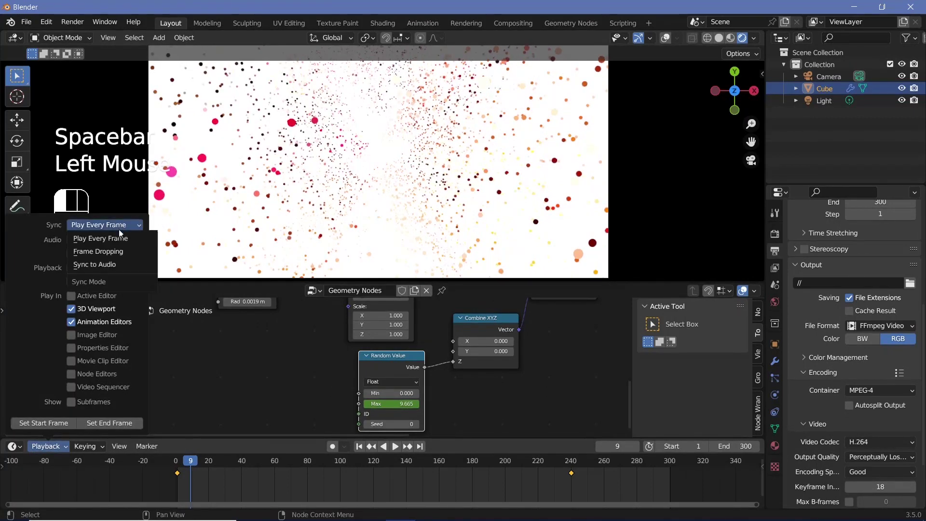
{"action": "key", "text": "space"}
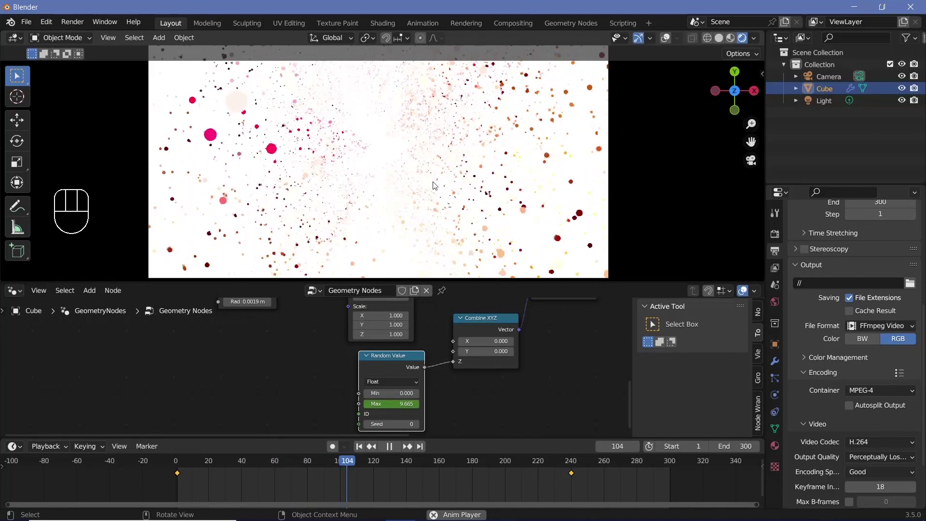
{"action": "key", "text": "space"}
{"action": "scroll", "scroll_direction": "down", "scroll_amount": 3}
{"action": "scroll", "scroll_direction": "down", "scroll_amount": 3}
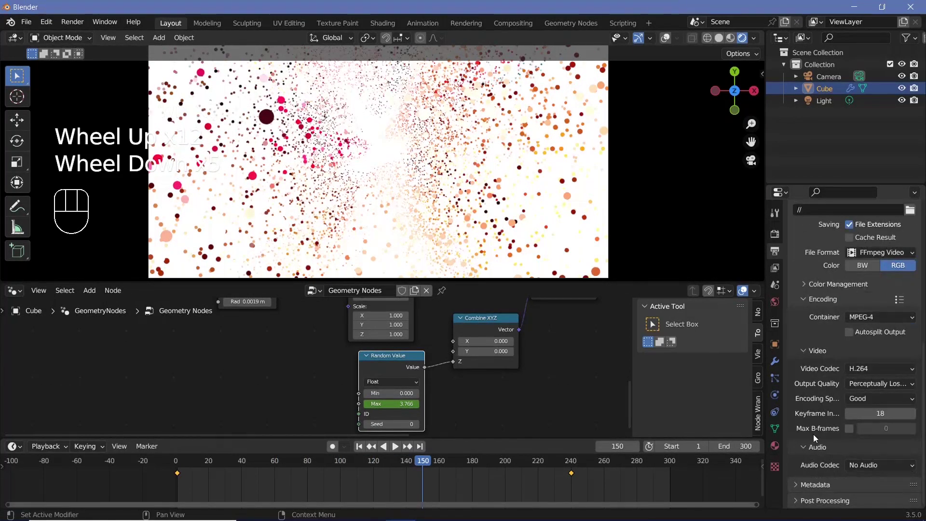
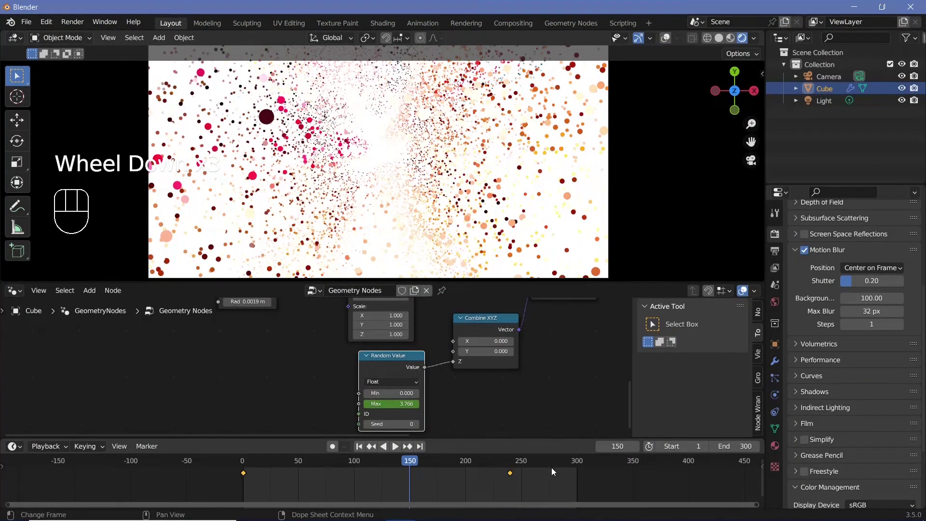
Duplicate the frame-240 keyframe to frame 270 so the Random Value maximum holds at 0.
{"action": "left_click", "coordinate": [611, 472]}
{"action": "key", "text": "Left"}
{"action": "key", "text": "Left"}
{"action": "key", "text": "i"}
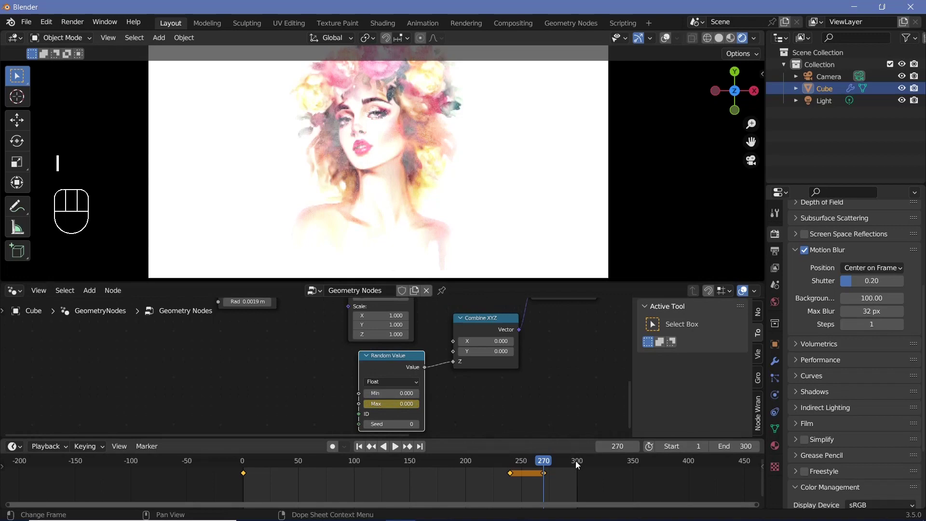
Duplicate the first keyframe to frame 300, returning the maximum to 10.
{"action": "left_click", "coordinate": [265, 485]}
{"action": "left_click", "coordinate": [242, 477]}
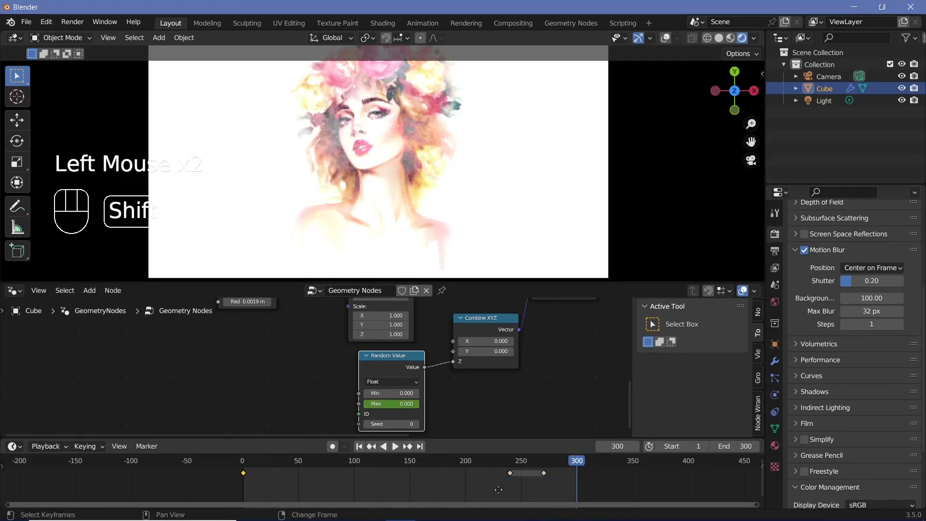
{"action": "key", "text": "shift+d"}
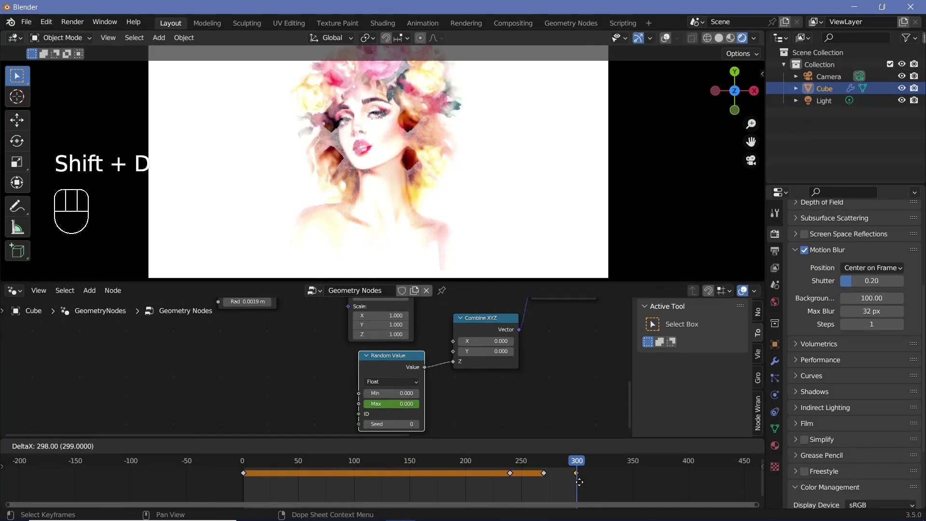